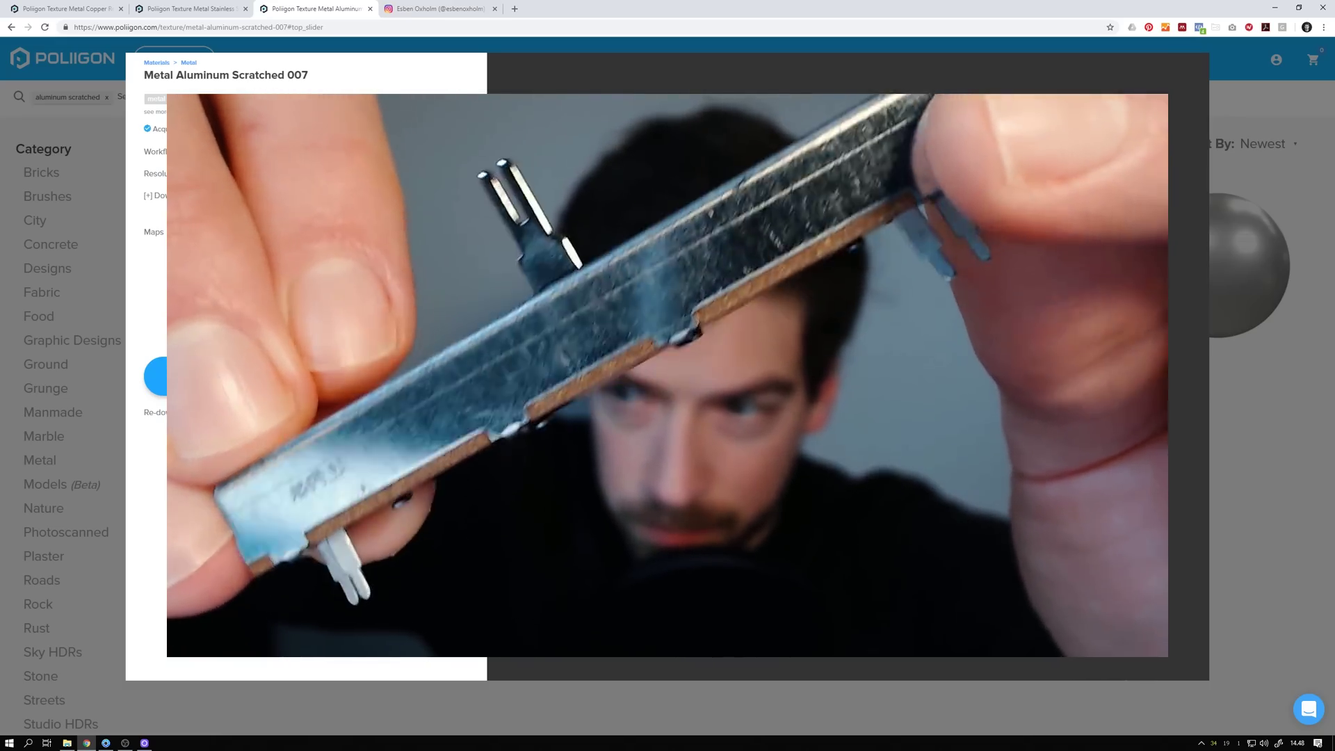
- Resume the paused real-time render of the connector scene with Shift+P
{"action": "left_click", "coordinate": [471, 515]}
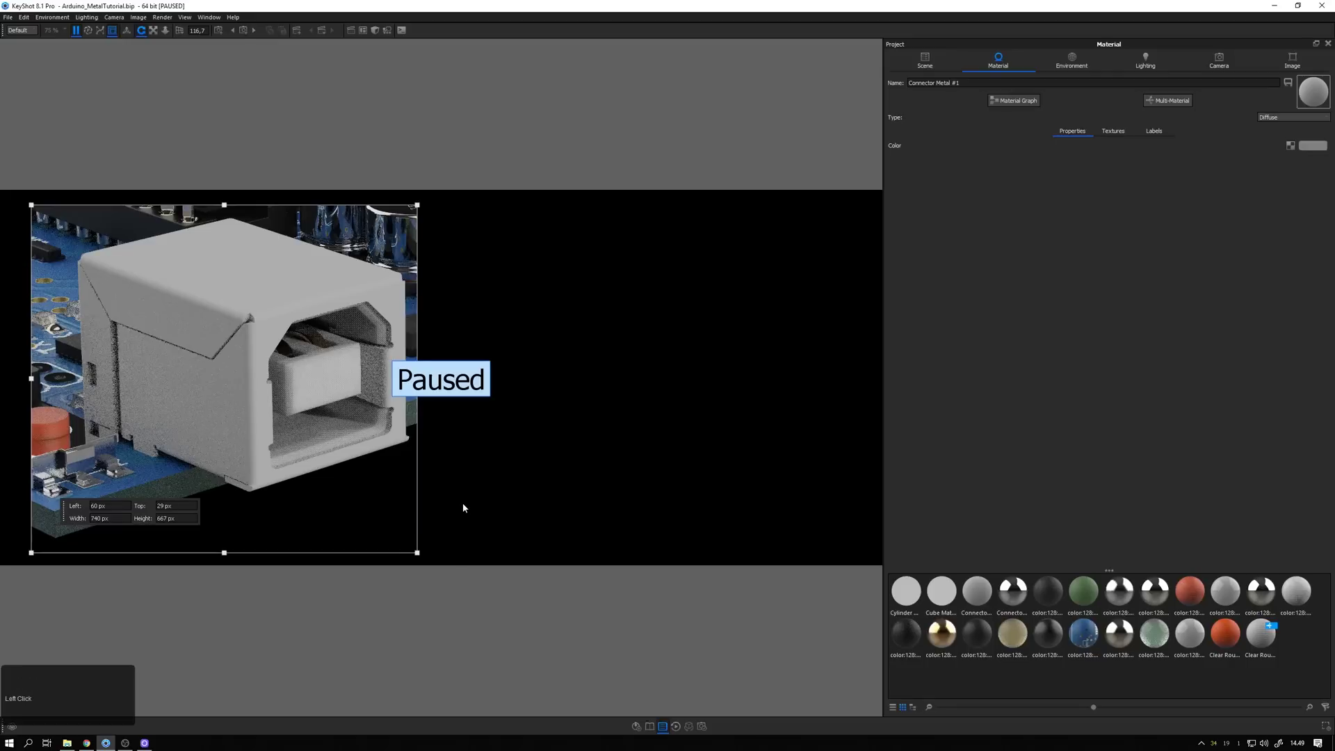
{"action": "key", "text": "shift+p"}
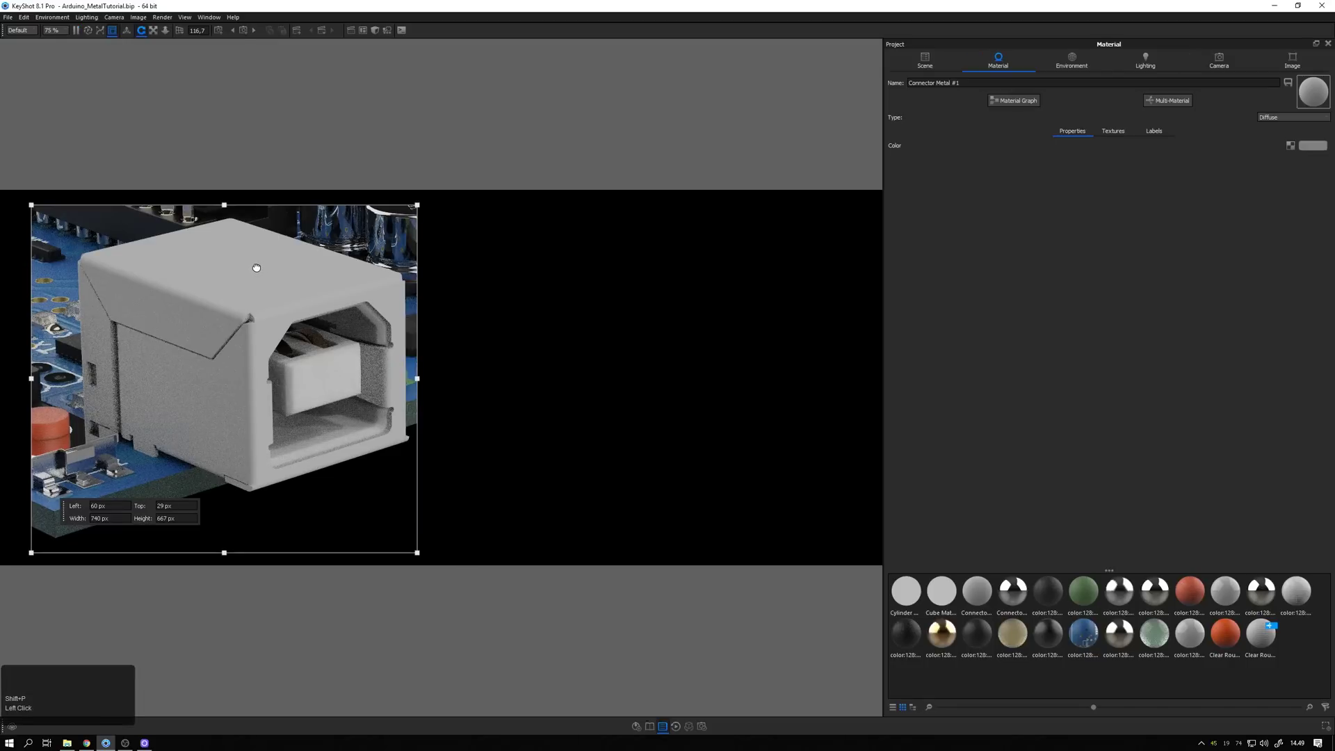
- Switch the Connector Metal #1 surface node from Diffuse to the Metal material type
{"action": "right_click", "coordinate": [264, 271]}
{"action": "left_click", "coordinate": [283, 290]}
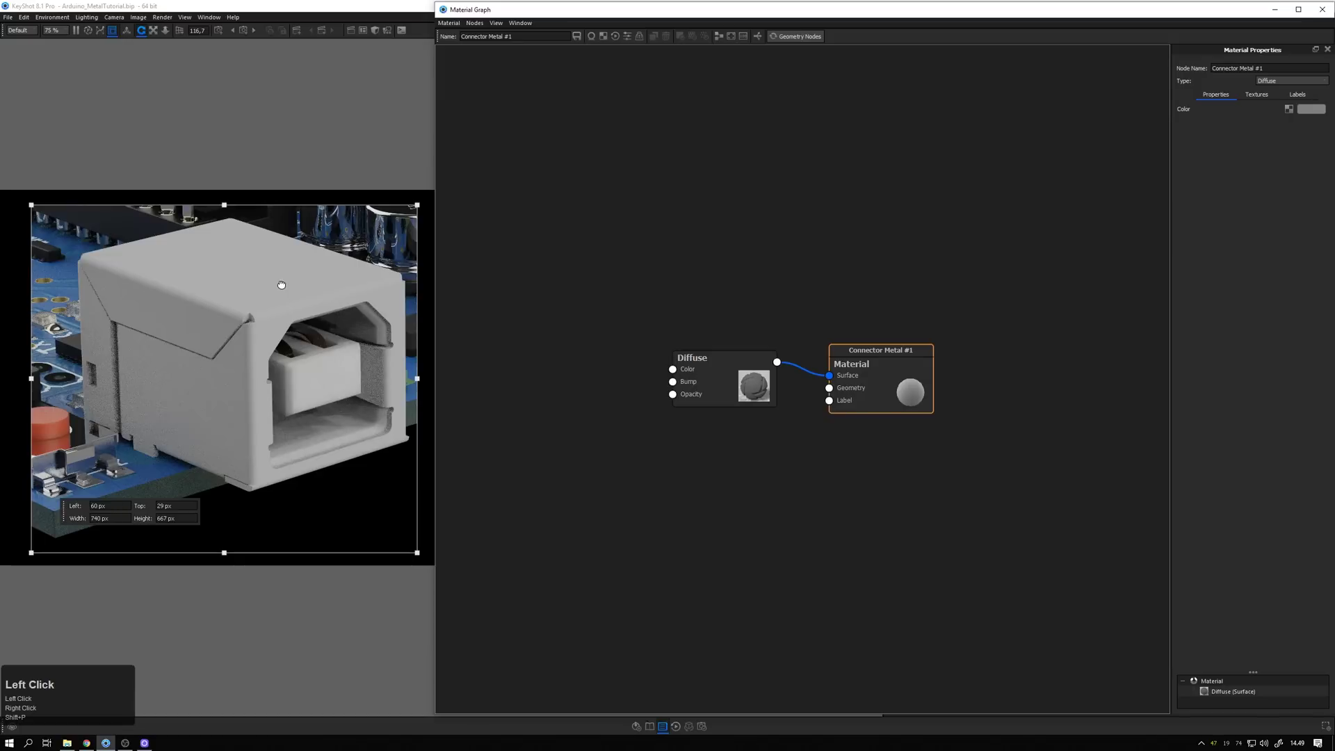
{"action": "left_click", "coordinate": [848, 380]}
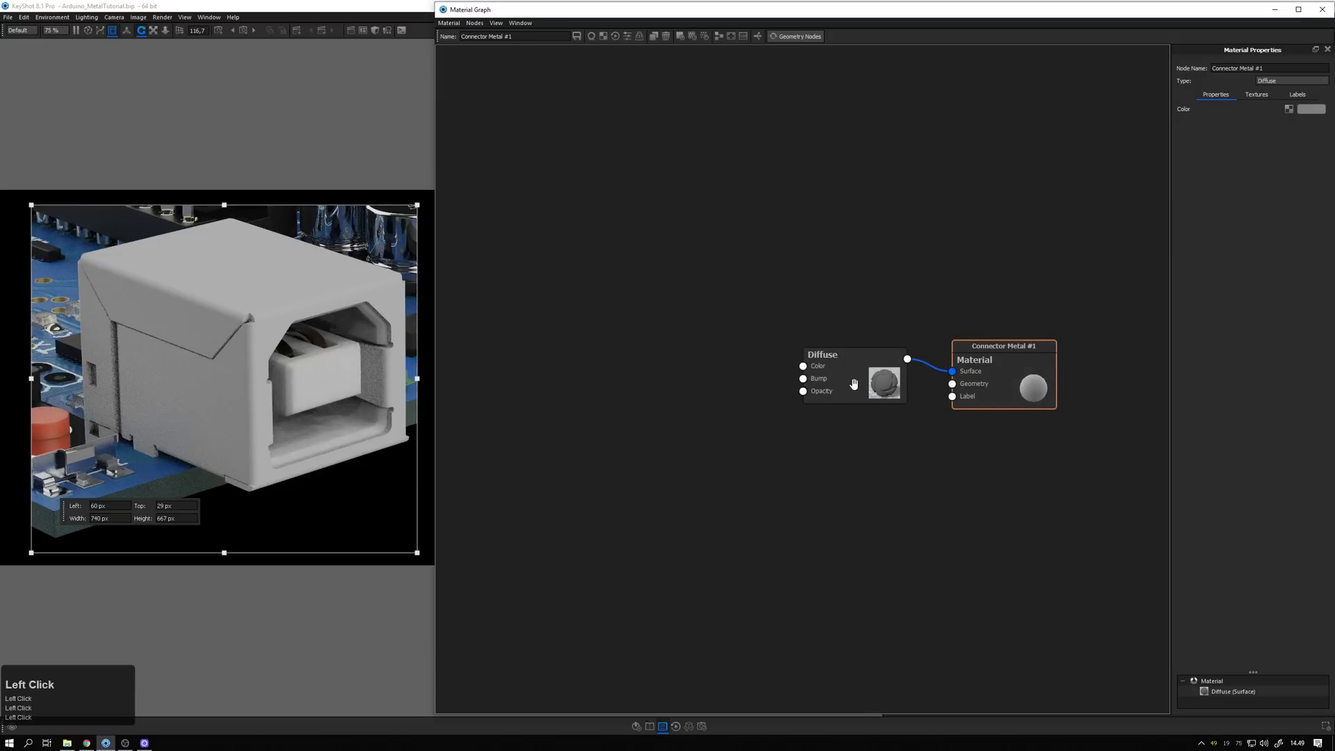
{"action": "double_click", "coordinate": [843, 364]}
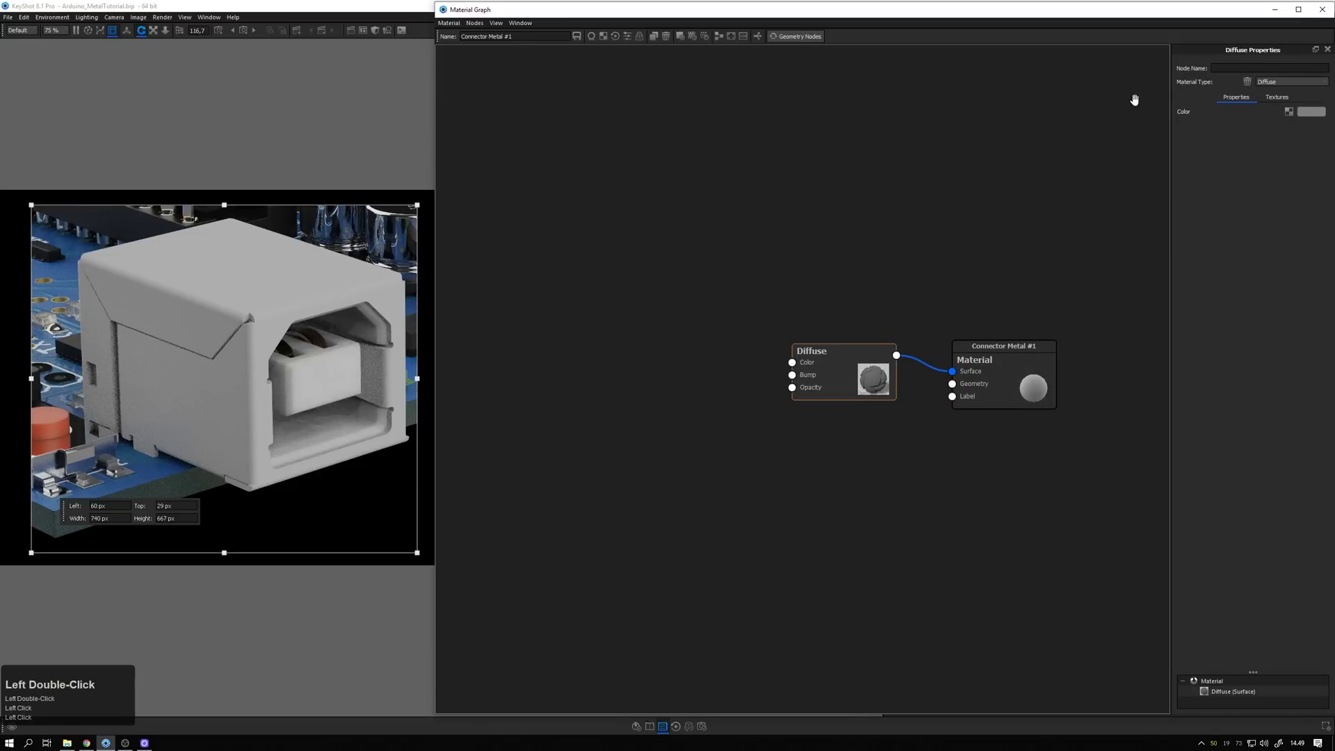
{"action": "left_click", "coordinate": [1279, 86]}
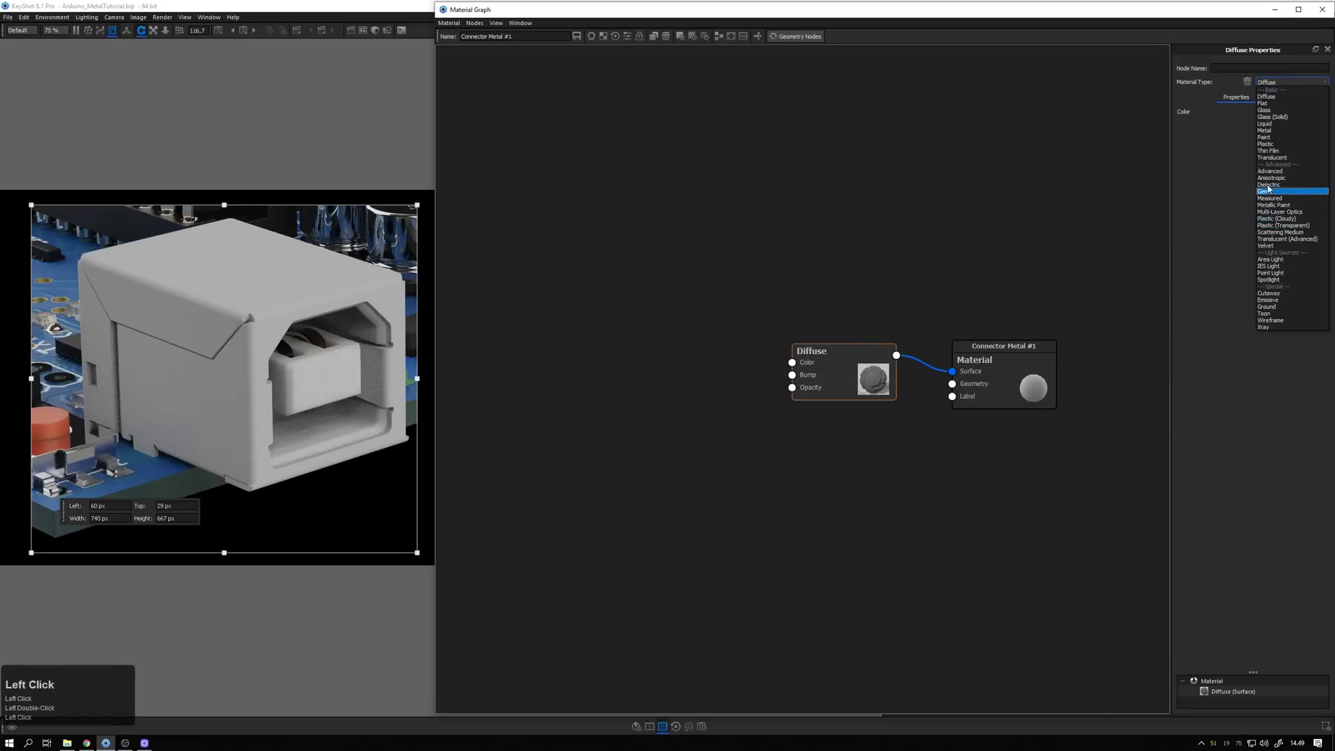
{"action": "double_click", "coordinate": [1278, 137]}
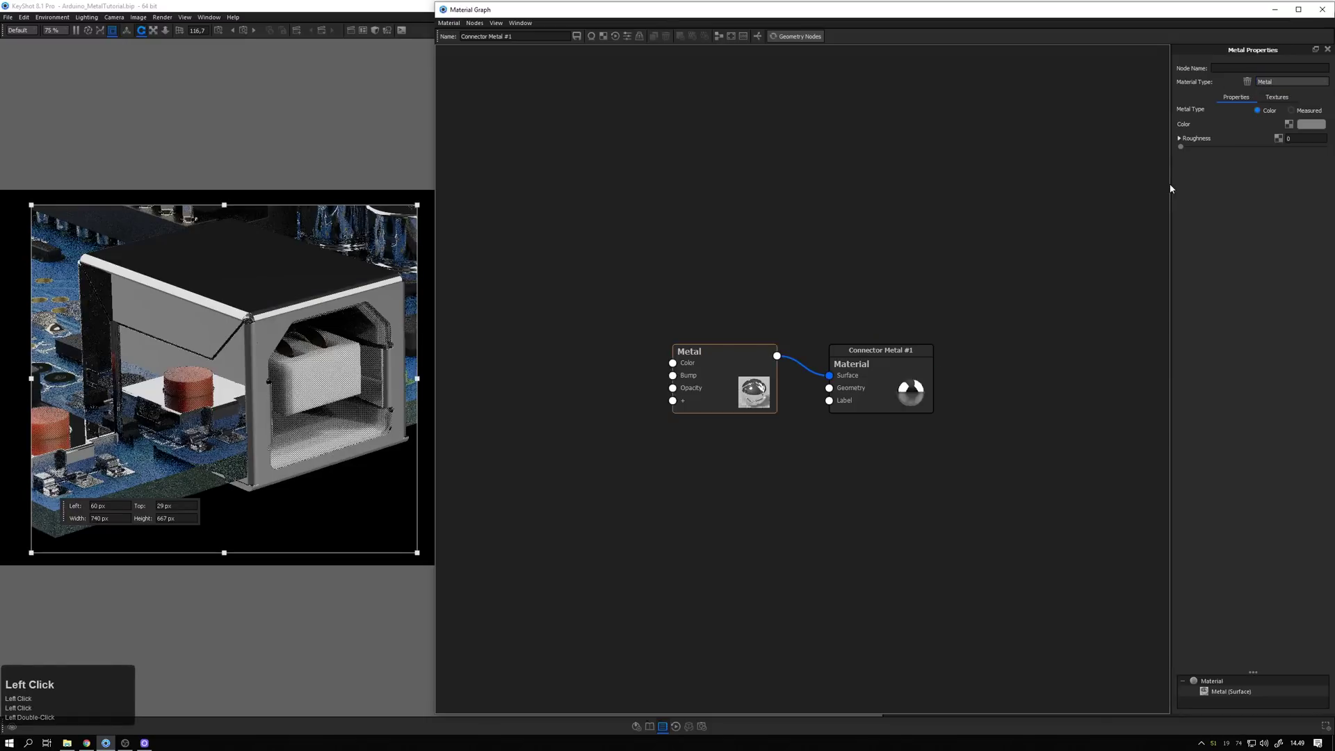
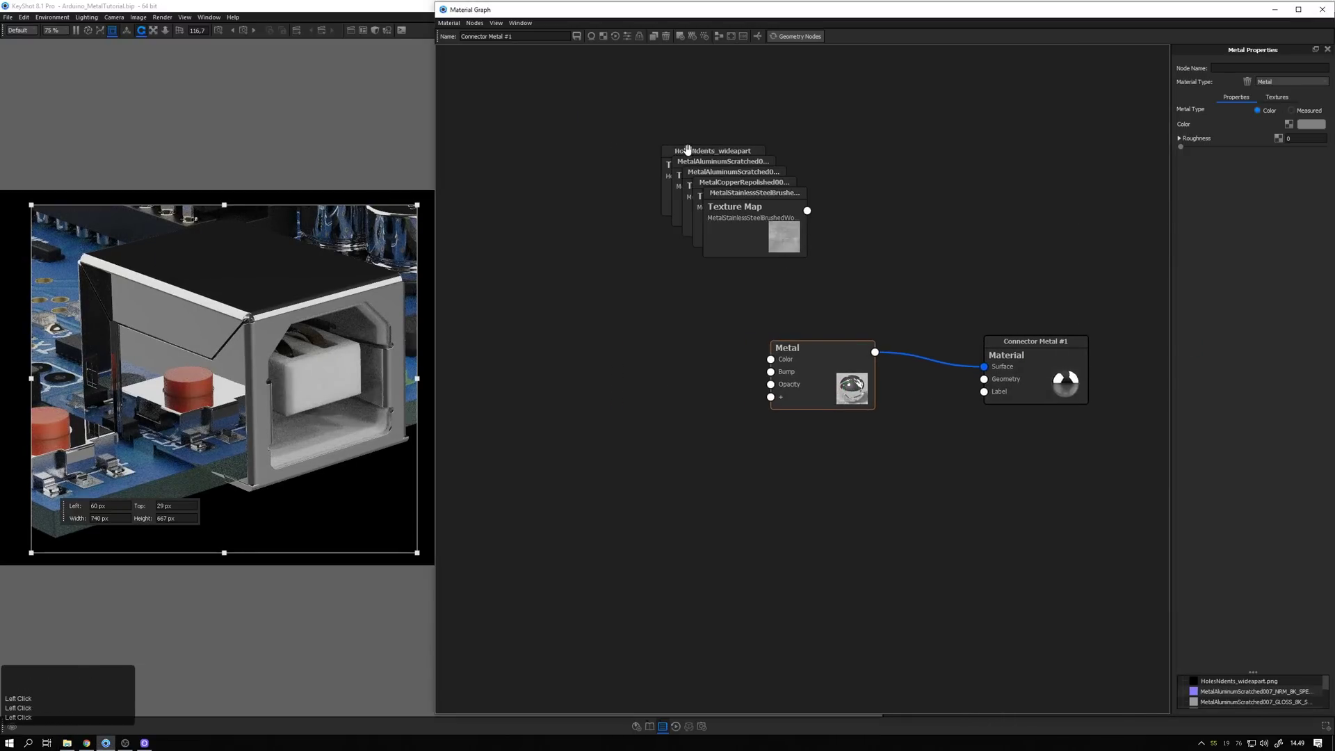
- Separate the HolesNdents_wideapart texture node from the dropped stack and show its properties
{"action": "left_click_drag", "start_coordinate": [688, 146], "coordinate": [557, 161]}
{"action": "left_click_drag", "start_coordinate": [557, 162], "coordinate": [569, 175]}
{"action": "key", "text": "c"}
{"action": "key", "text": "c"}
{"action": "left_click", "coordinate": [585, 173]}
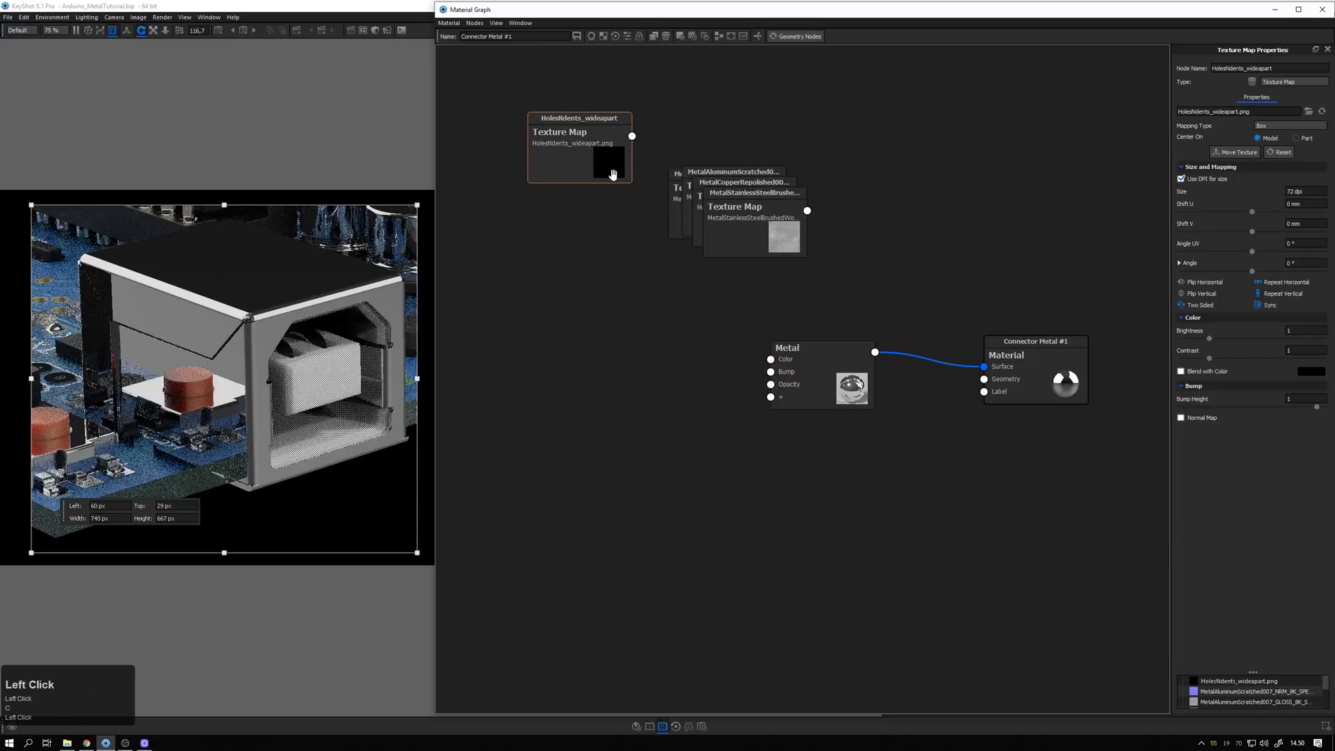
- Move the brushed steel node aside and preview the copper texture feeding the Metal colour
{"action": "left_click", "coordinate": [725, 225]}
{"action": "left_click_drag", "start_coordinate": [749, 205], "coordinate": [580, 270]}
{"action": "key", "text": "c"}
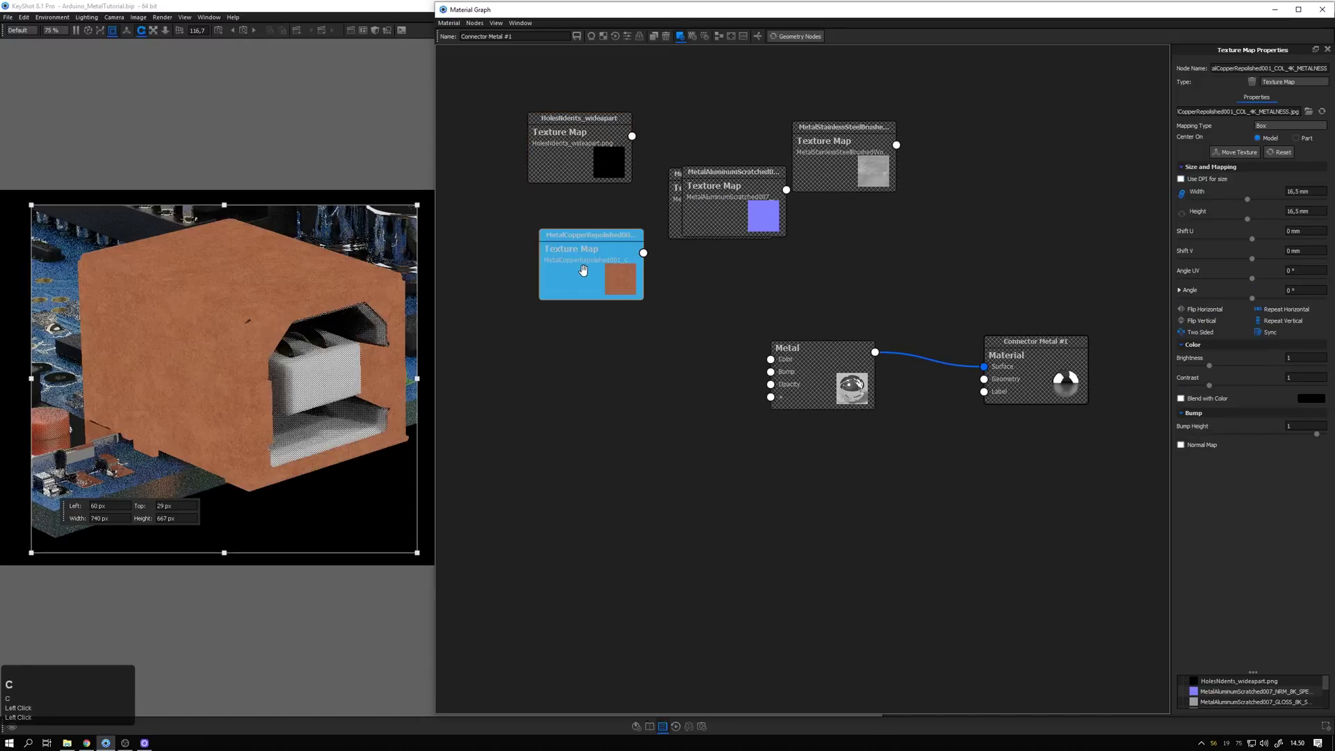
{"action": "left_click", "coordinate": [588, 265]}
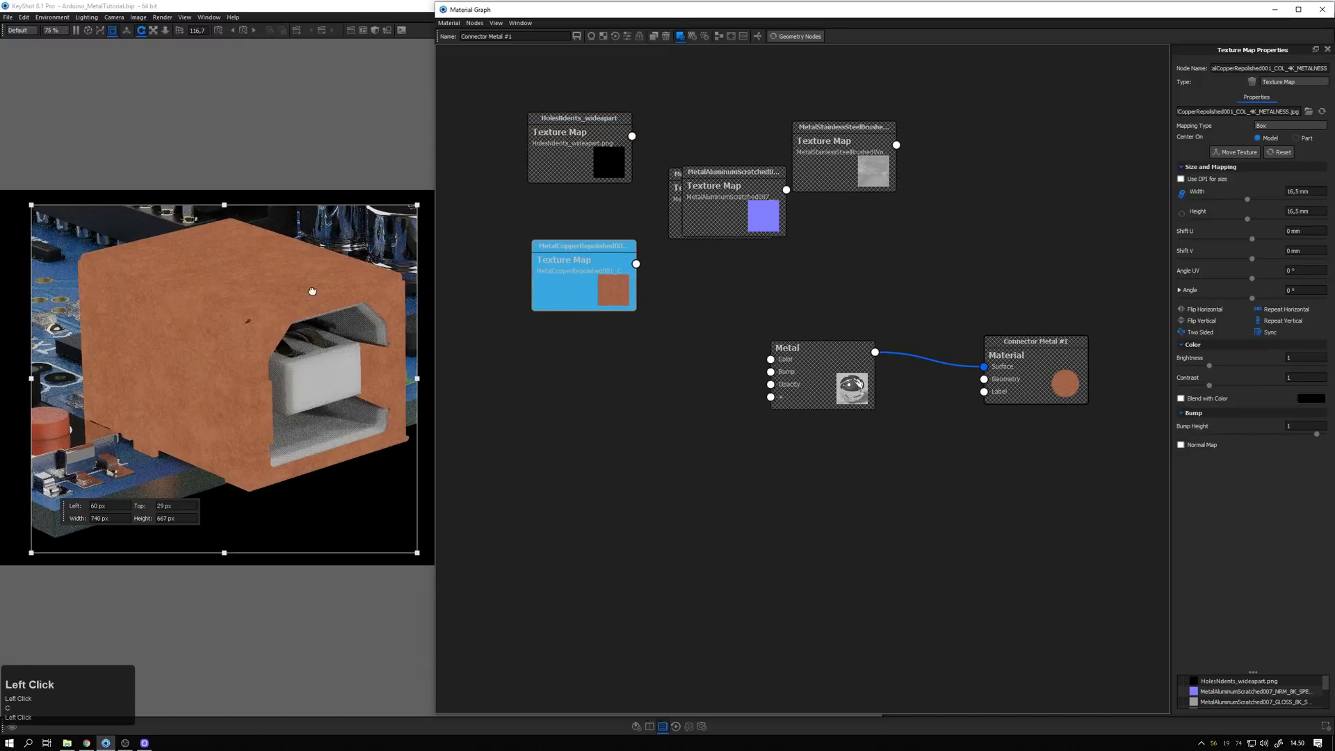
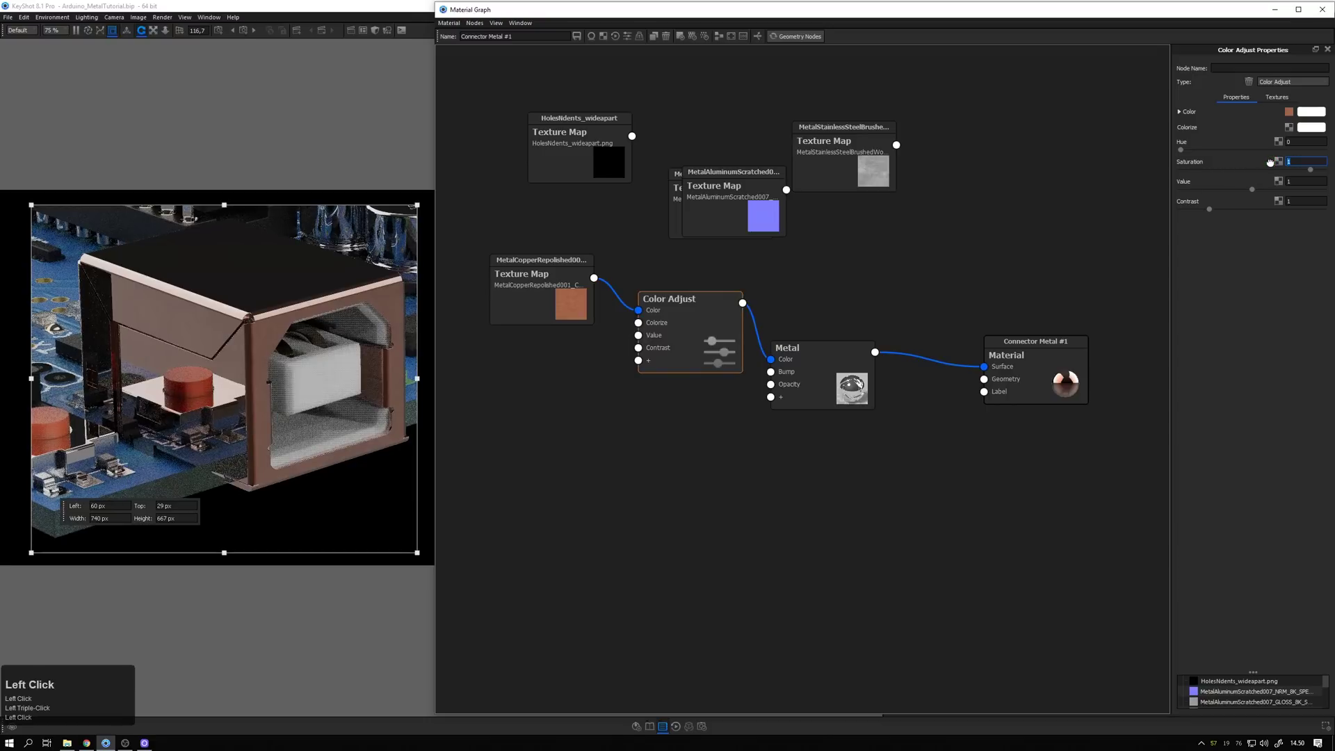
- Lower the Color Adjust saturation for the copper colour and confirm the value
{"action": "key", "text": "KP_Decimal"}
{"action": "key", "text": "KP_6"}
{"action": "key", "text": "KP_Enter"}
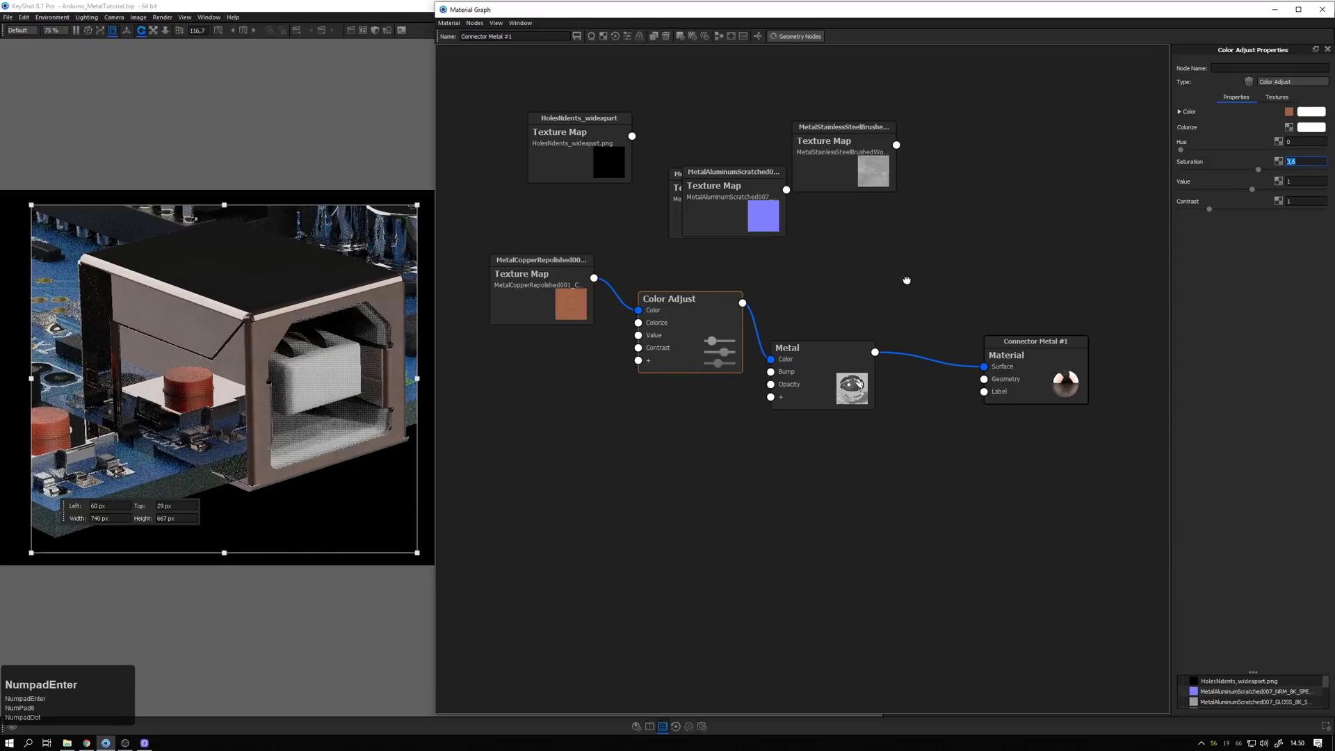
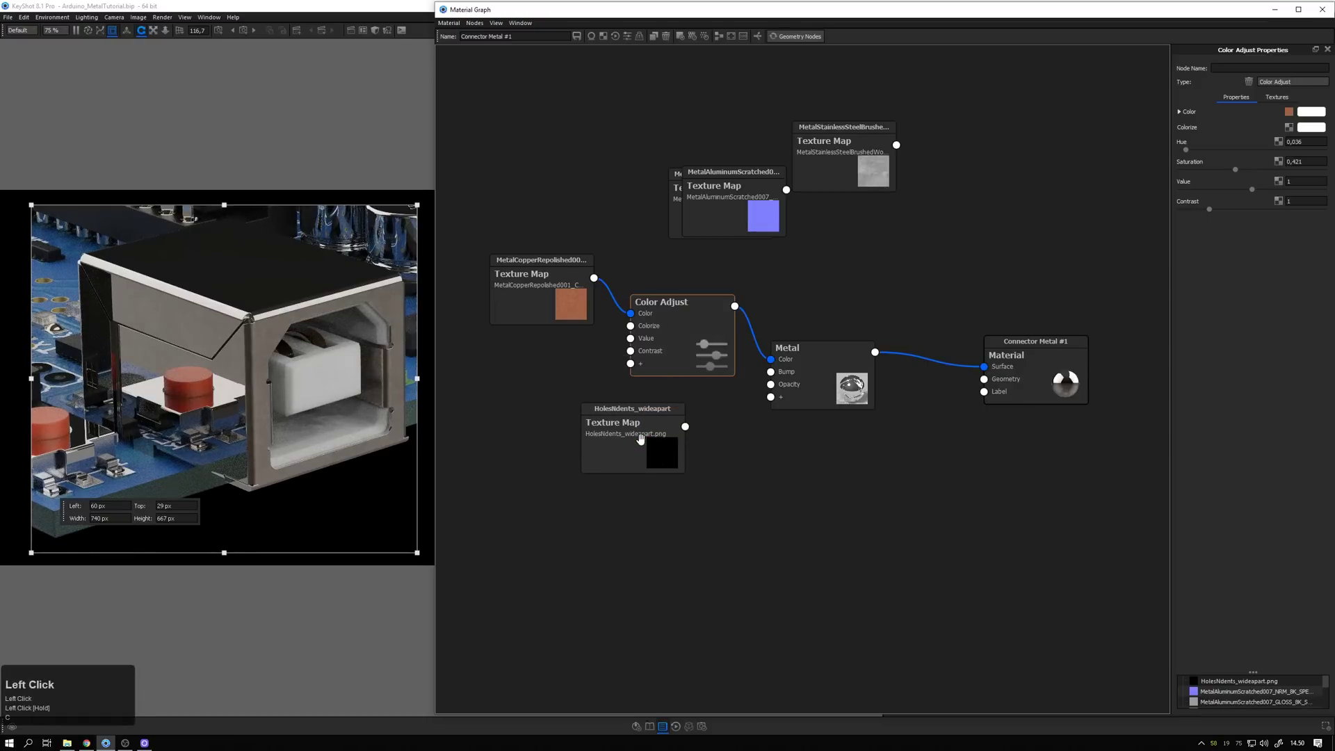
- Preview the holes-and-dents map and connect it to the Metal node's Bump input
{"action": "key", "text": "c"}
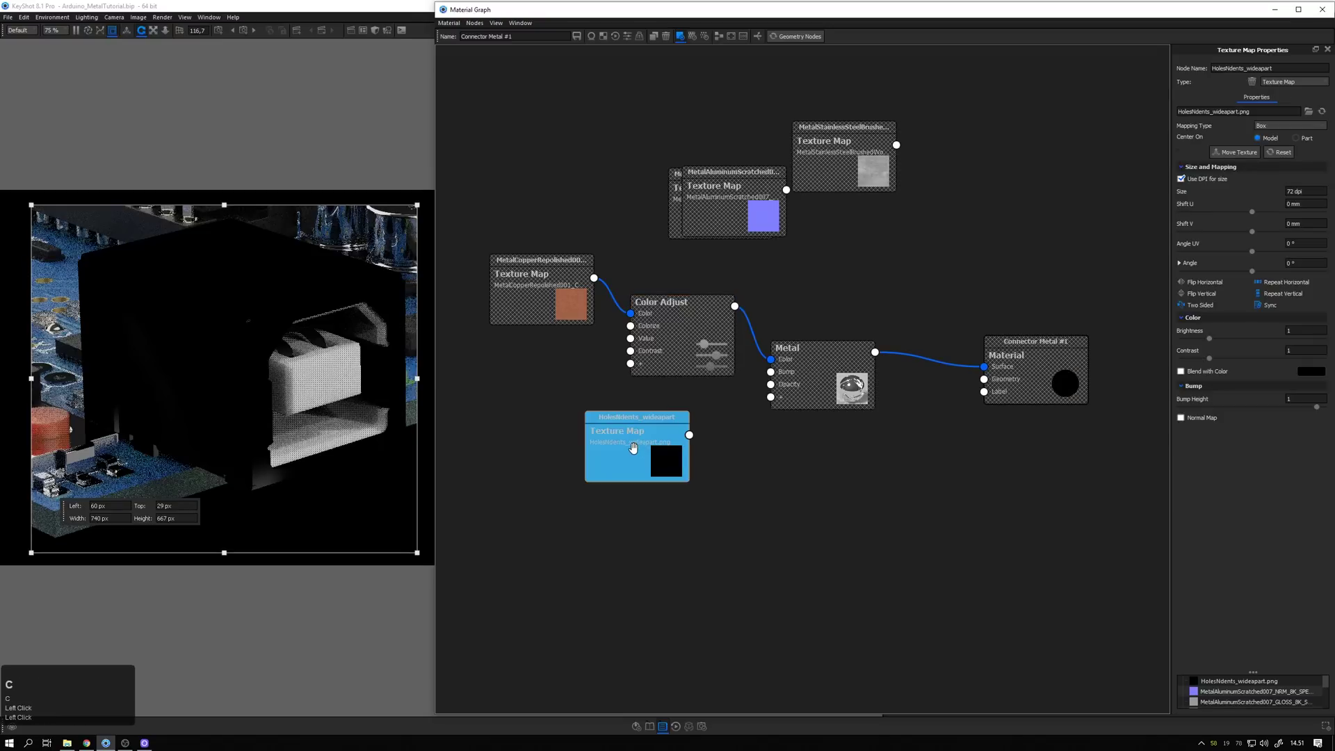
{"action": "left_click", "coordinate": [636, 448]}
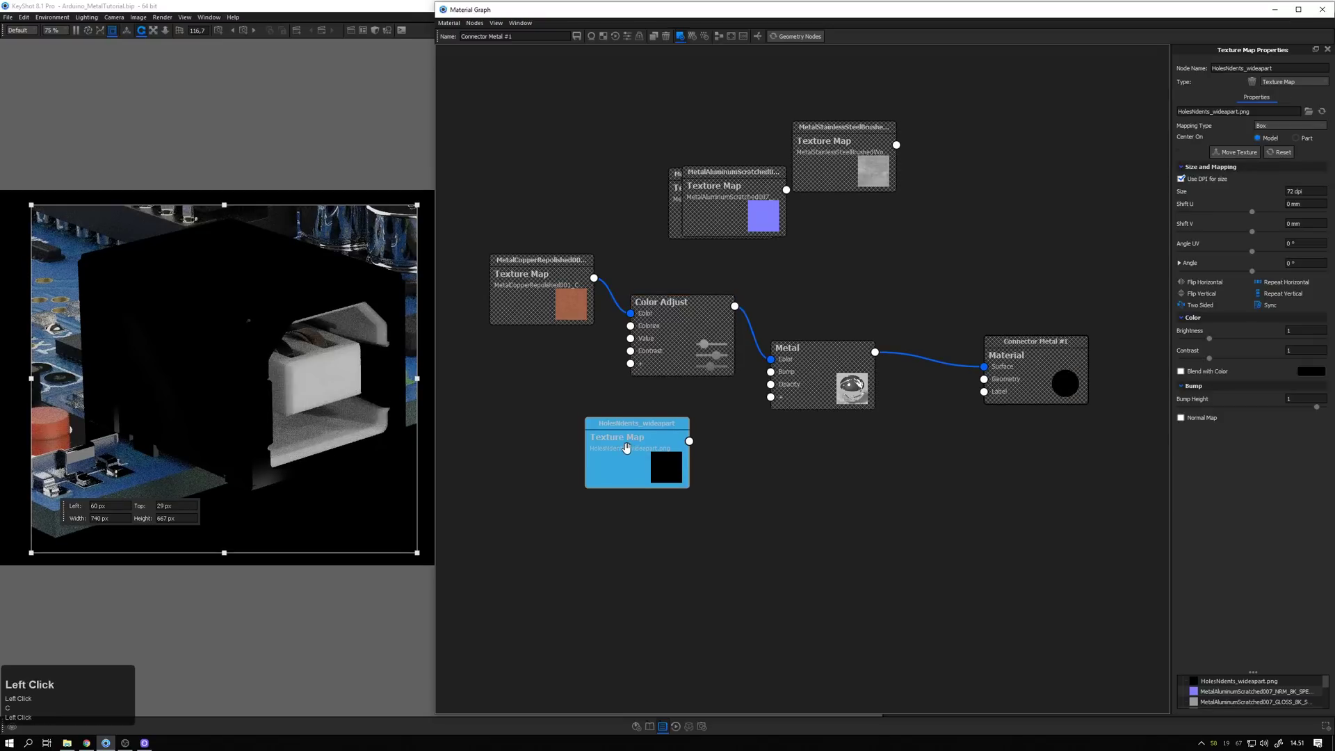
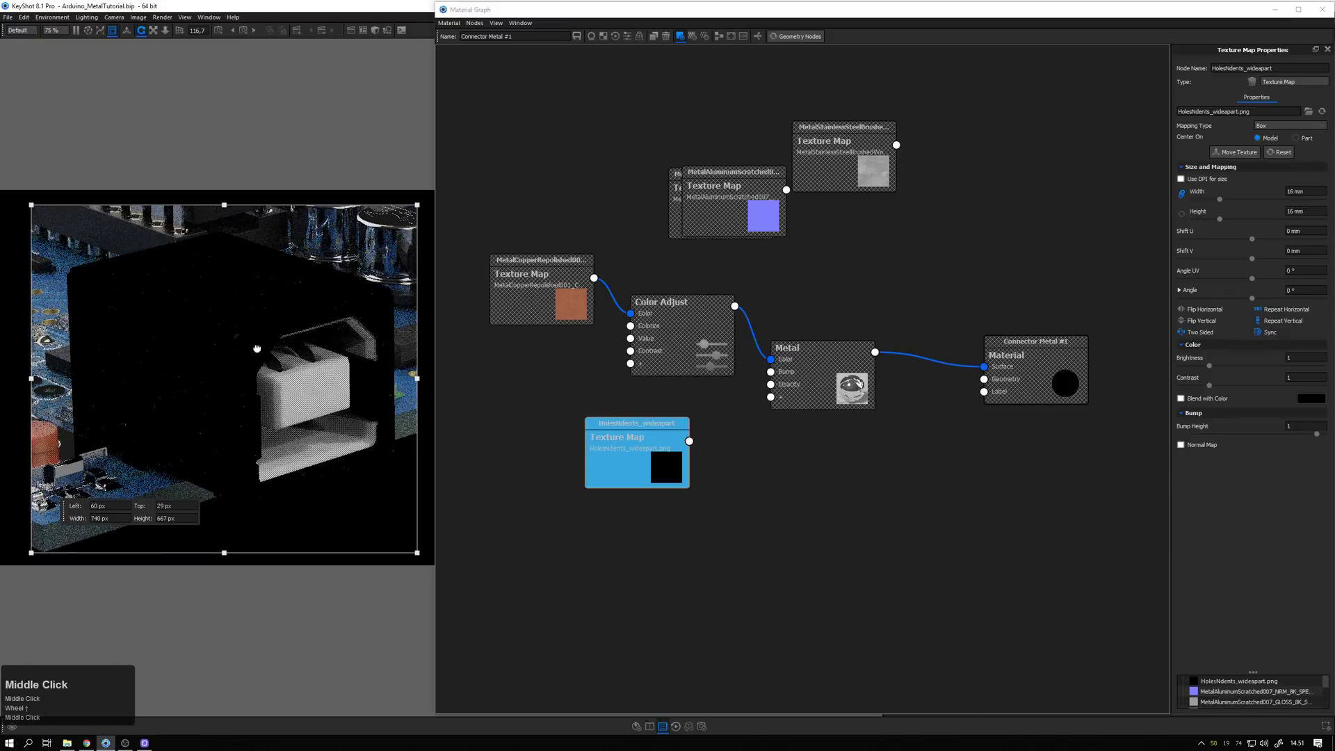
{"action": "left_click", "coordinate": [640, 469]}
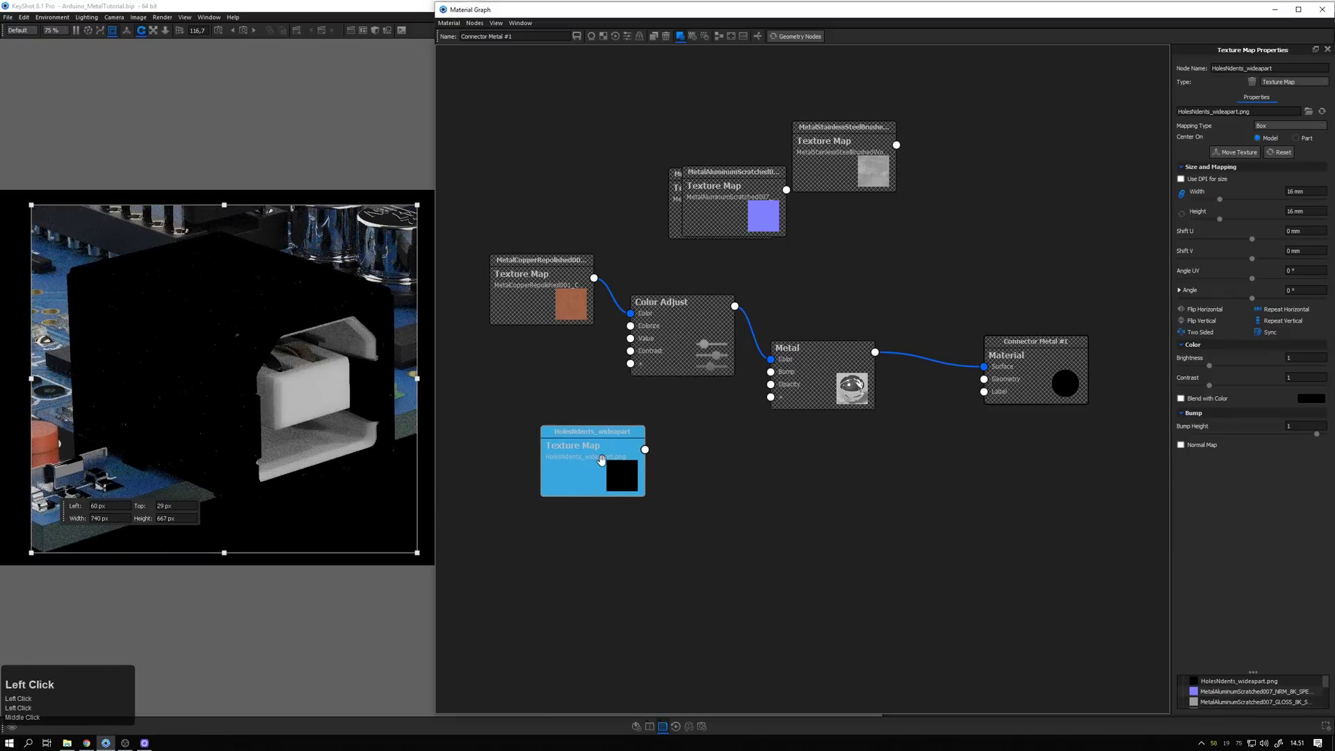
{"action": "key", "text": "c"}
{"action": "left_click_drag", "start_coordinate": [654, 453], "coordinate": [1261, 431]}
- Set the holes-and-dents texture's bump height to -0.3
{"action": "key", "text": "c"}
{"action": "key", "text": "KP_Subtract"}
{"action": "key", "text": "KP_Decimal"}
{"action": "key", "text": "KP_3"}
{"action": "key", "text": "KP_Enter"}
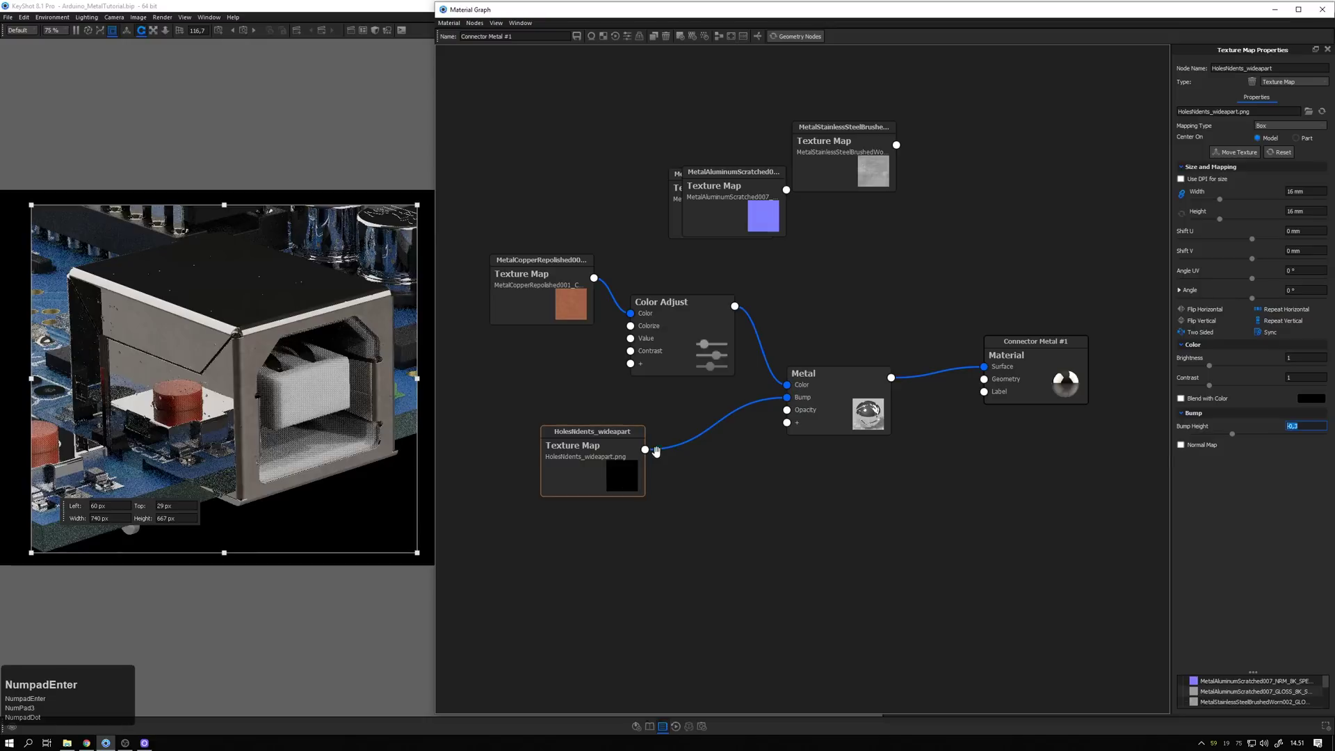
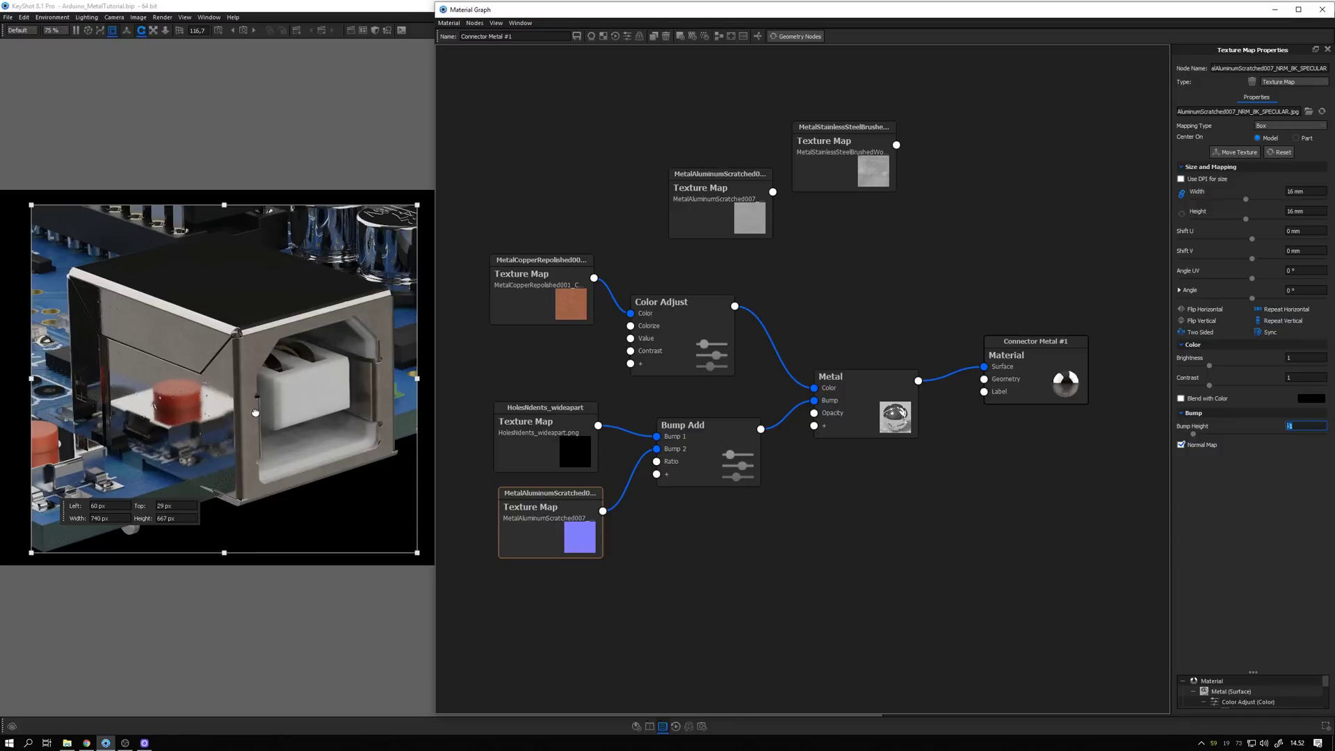
- Lower the '2 Panels Tilted 4K' environment rotation from 193.5° to 189.5°
{"action": "key", "text": "KP_Enter"}
{"action": "scroll", "scroll_direction": "down", "scroll_amount": 3}
{"action": "double_click", "coordinate": [844, 321]}
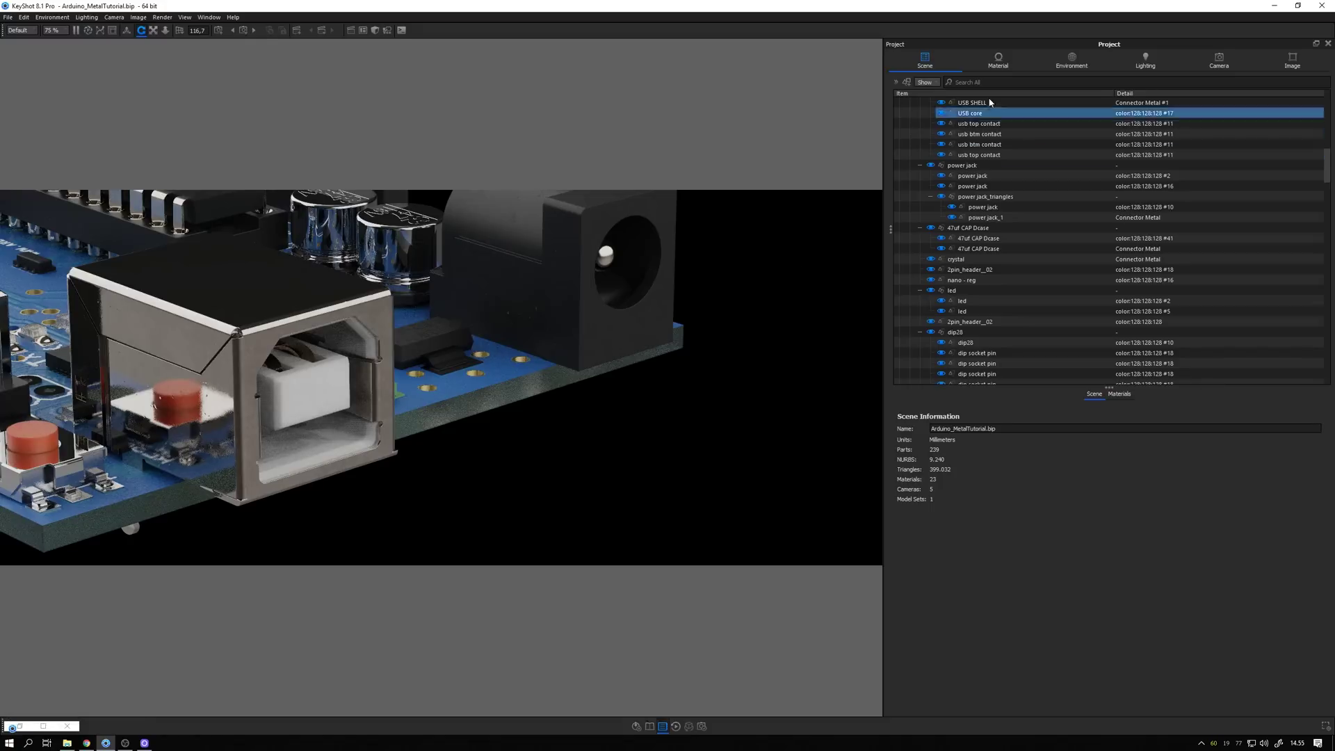
{"action": "left_click", "coordinate": [1064, 60]}
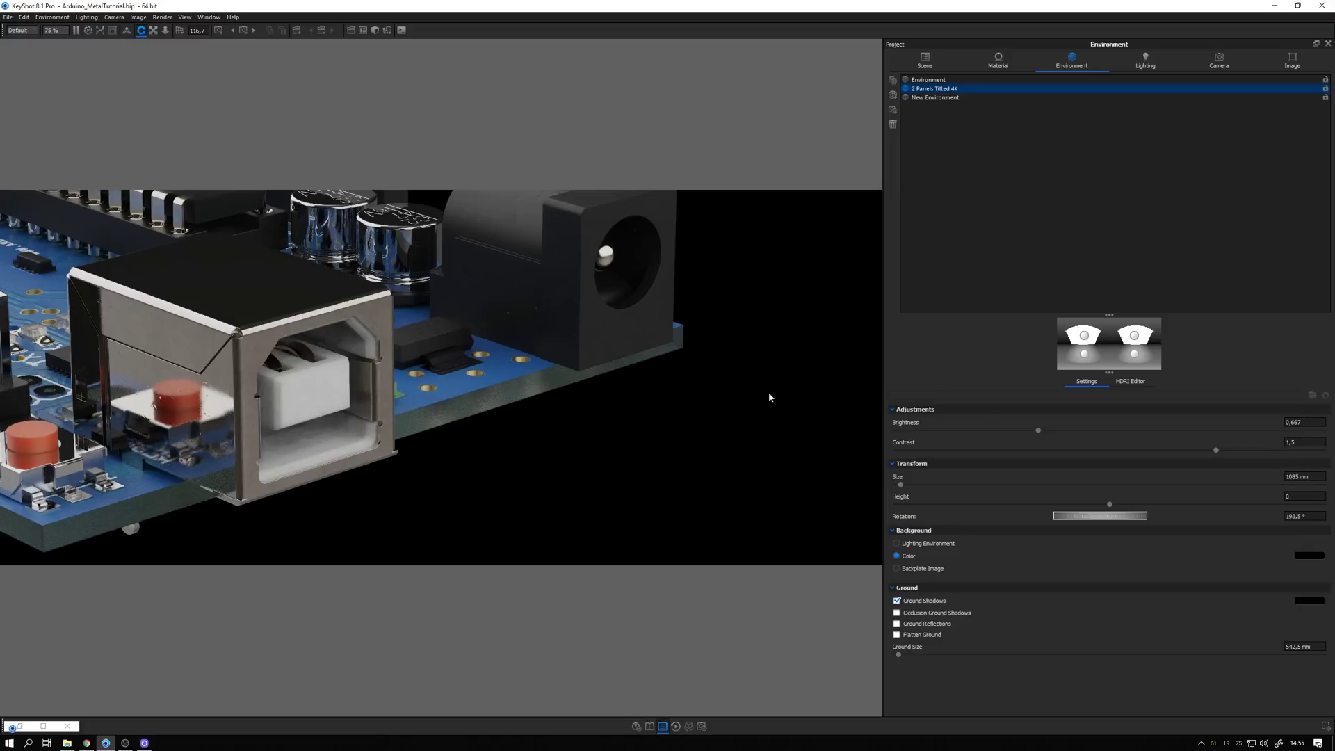
{"action": "left_click", "coordinate": [785, 413]}
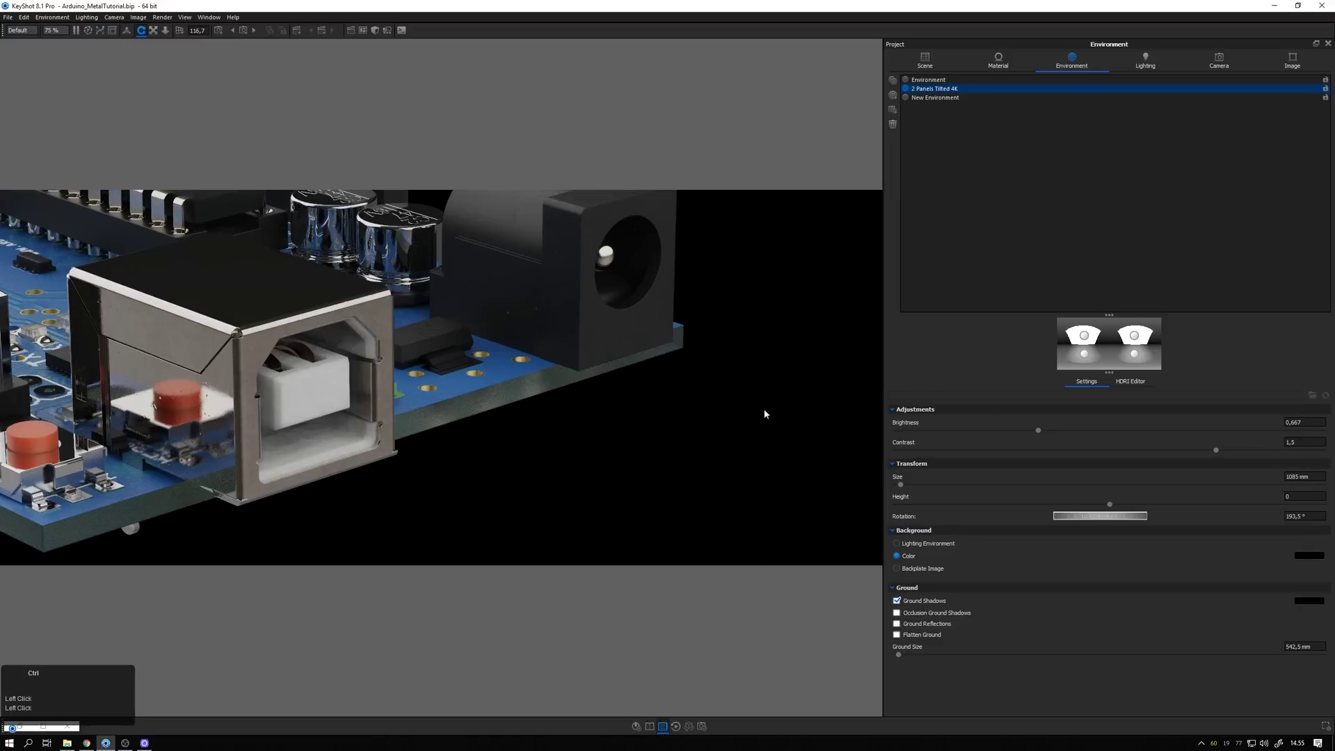
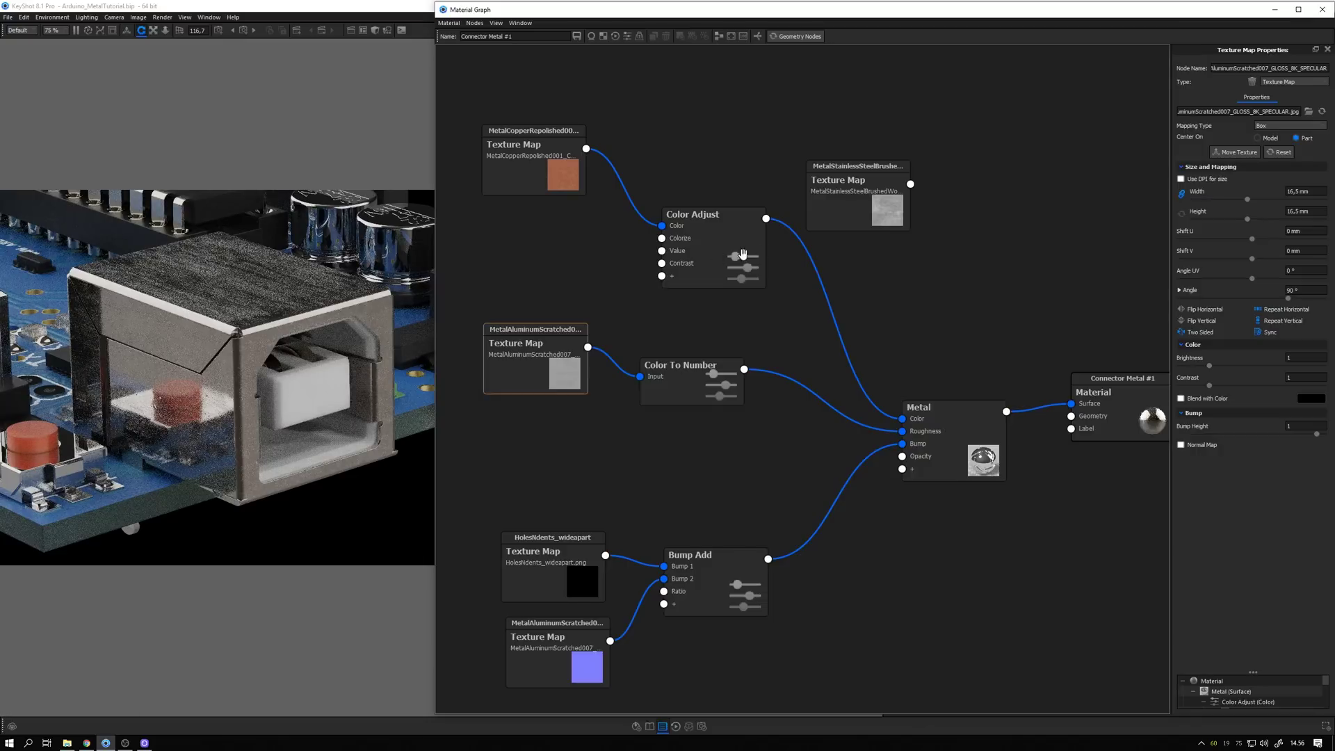
- Scroll the material graph while setting up the second Color To Number conversion
{"action": "scroll", "scroll_direction": "down", "scroll_amount": 3}
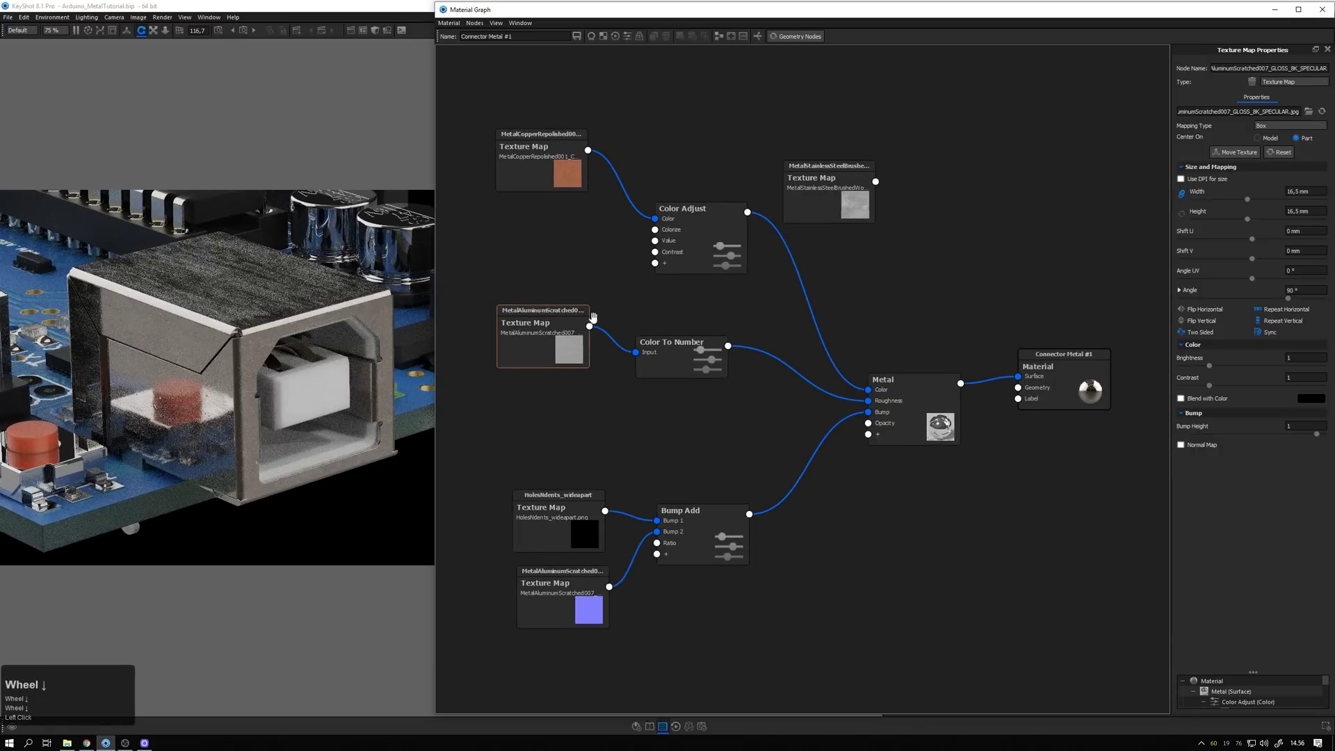
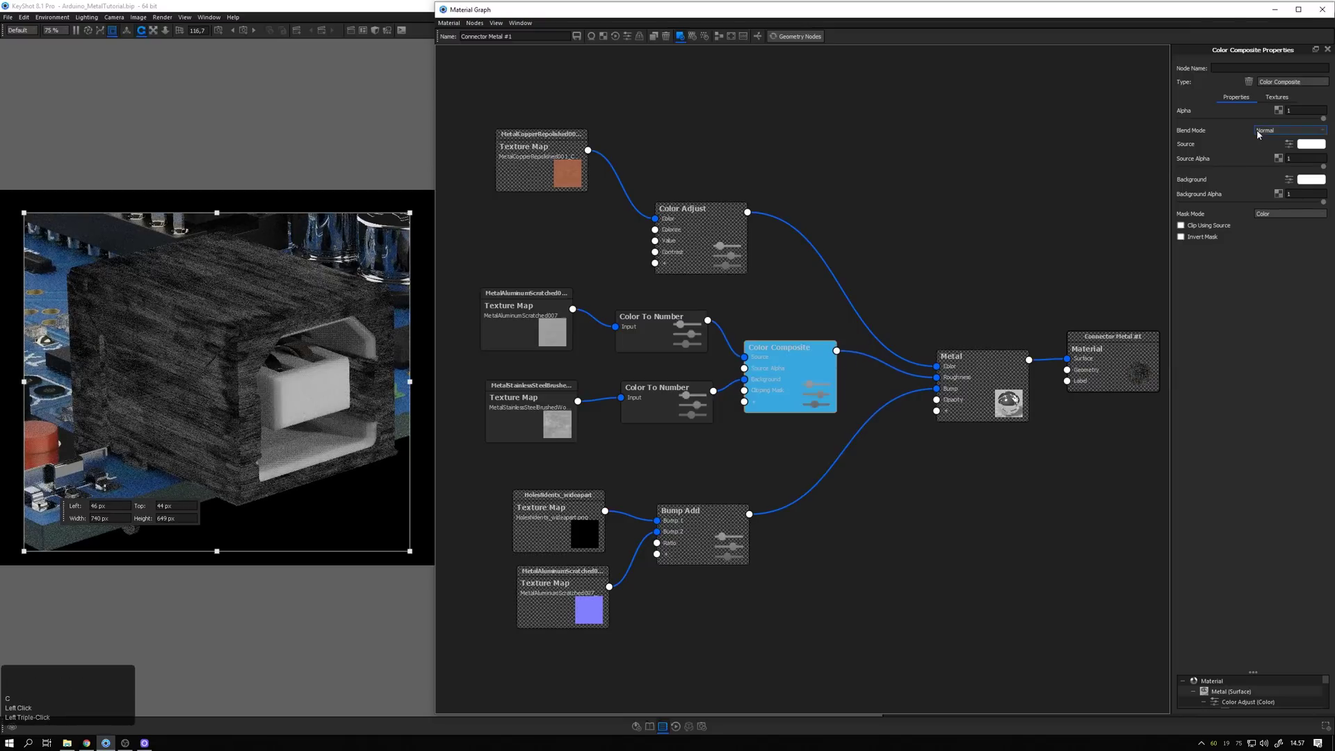
- Screen-blend both Color To Number outputs in a Color Composite feeding Metal roughness
{"action": "left_click", "coordinate": [1267, 133]}
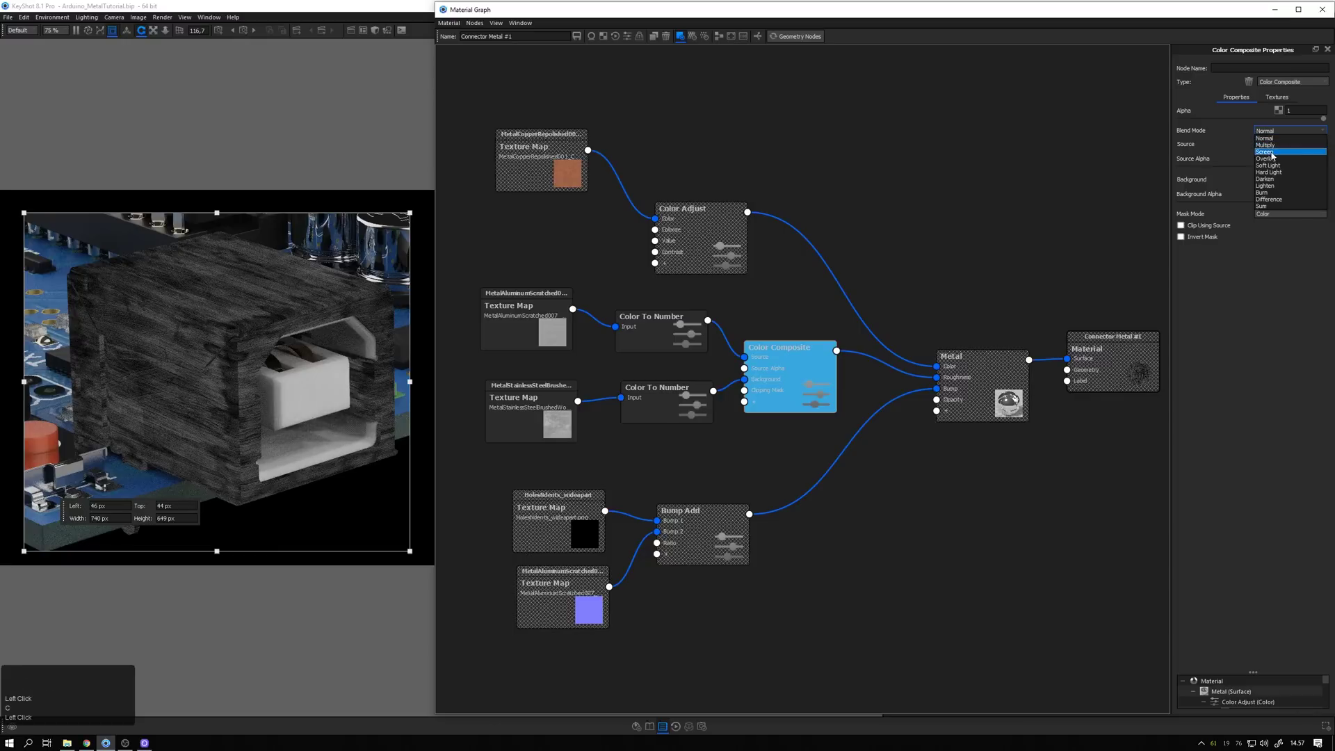
{"action": "left_click", "coordinate": [1279, 155]}
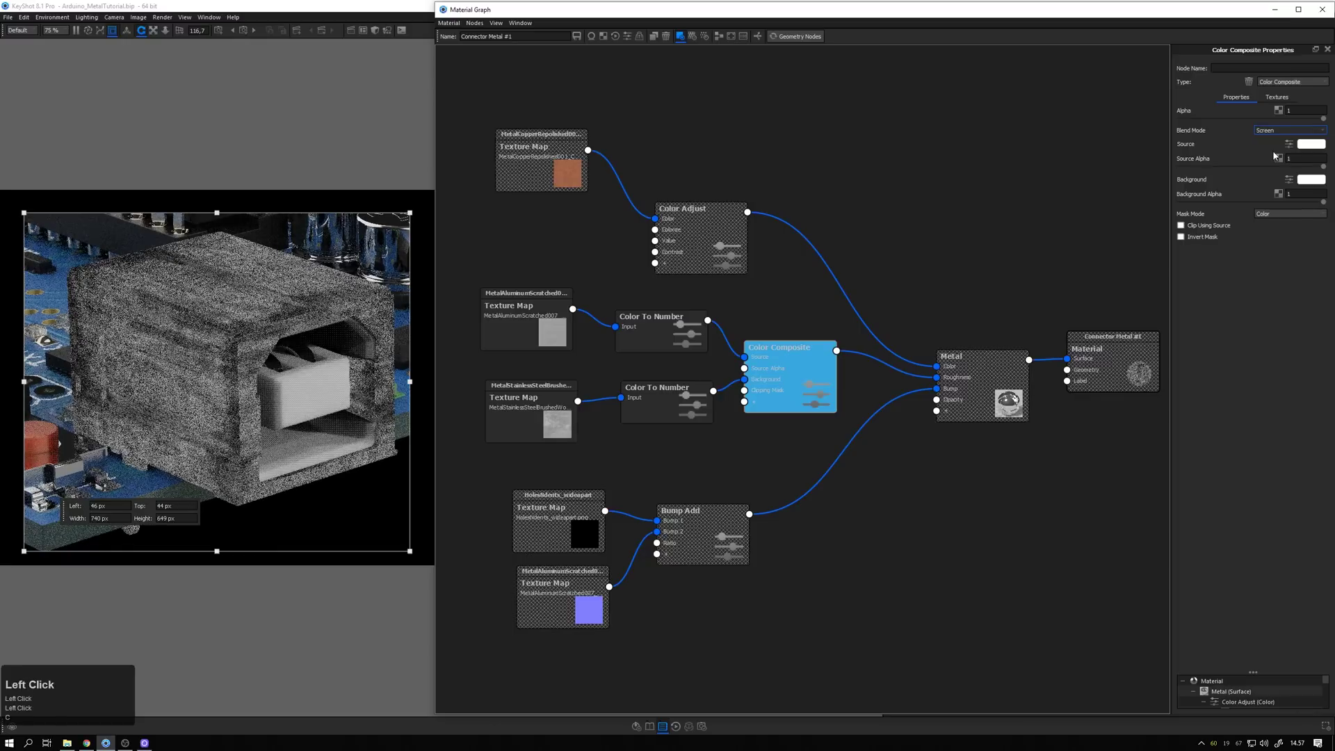
{"action": "left_click_drag", "start_coordinate": [1327, 205], "coordinate": [666, 343]}
{"action": "key", "text": "c"}
{"action": "key", "text": "c"}
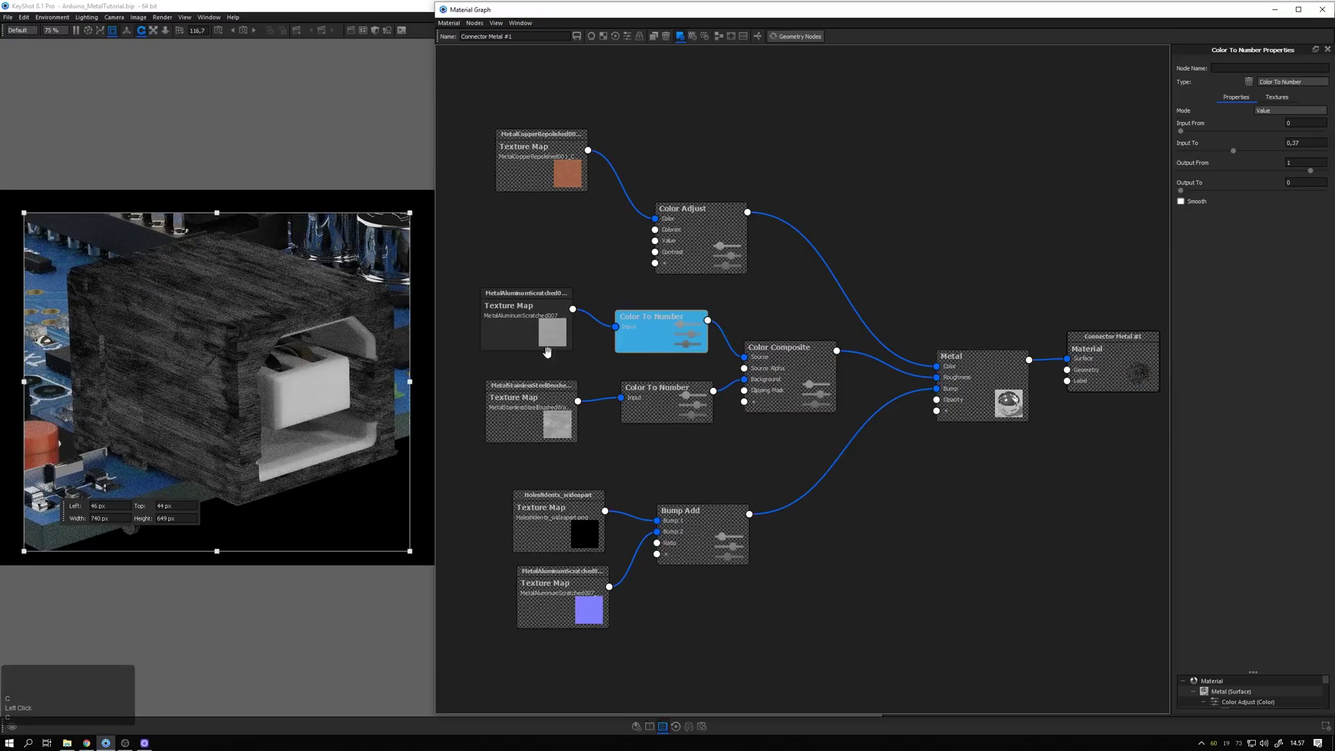
{"action": "key", "text": "c"}
- Lower the Color Composite background alpha to about 0.48
{"action": "left_click", "coordinate": [672, 383]}
{"action": "left_click", "coordinate": [674, 396]}
{"action": "double_click", "coordinate": [674, 396]}
{"action": "left_click", "coordinate": [1221, 154]}
{"action": "left_click_drag", "start_coordinate": [1211, 154], "coordinate": [677, 409]}
{"action": "left_click_drag", "start_coordinate": [1209, 154], "coordinate": [797, 379]}
{"action": "key", "text": "c"}
{"action": "key", "text": "c"}
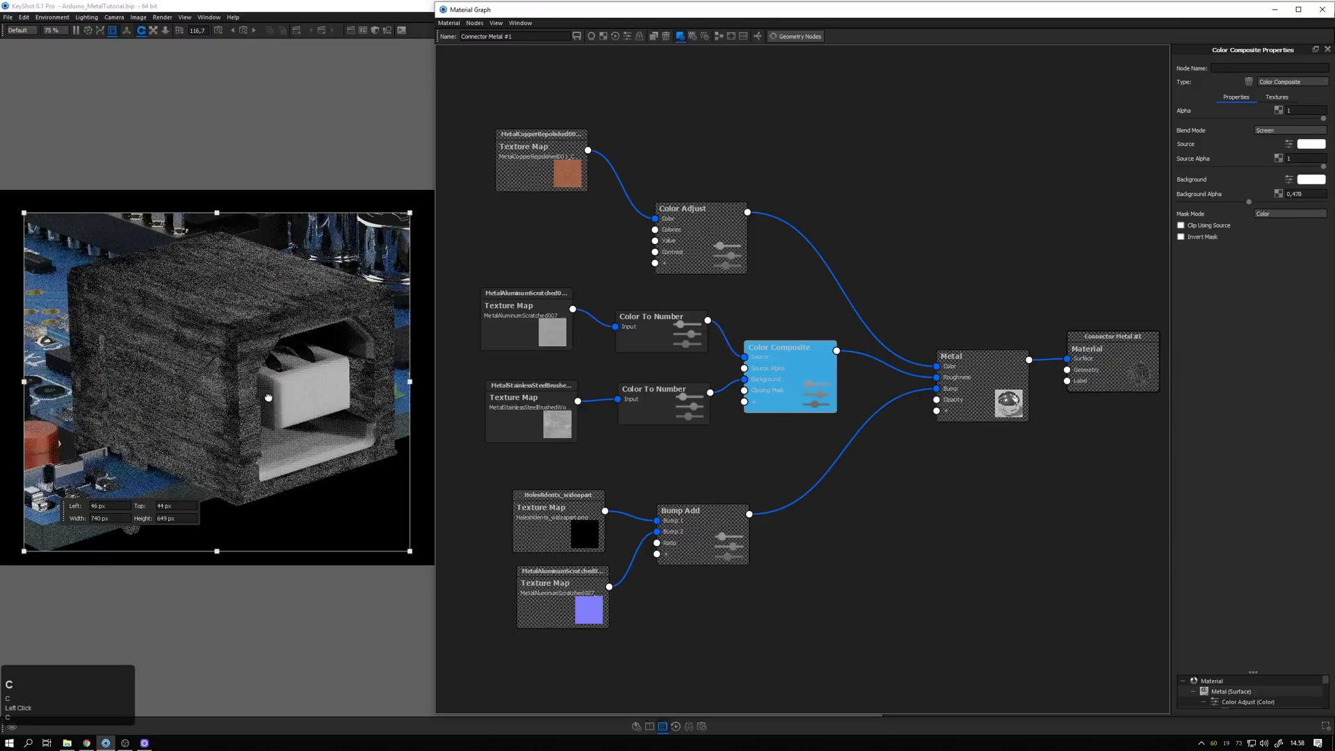
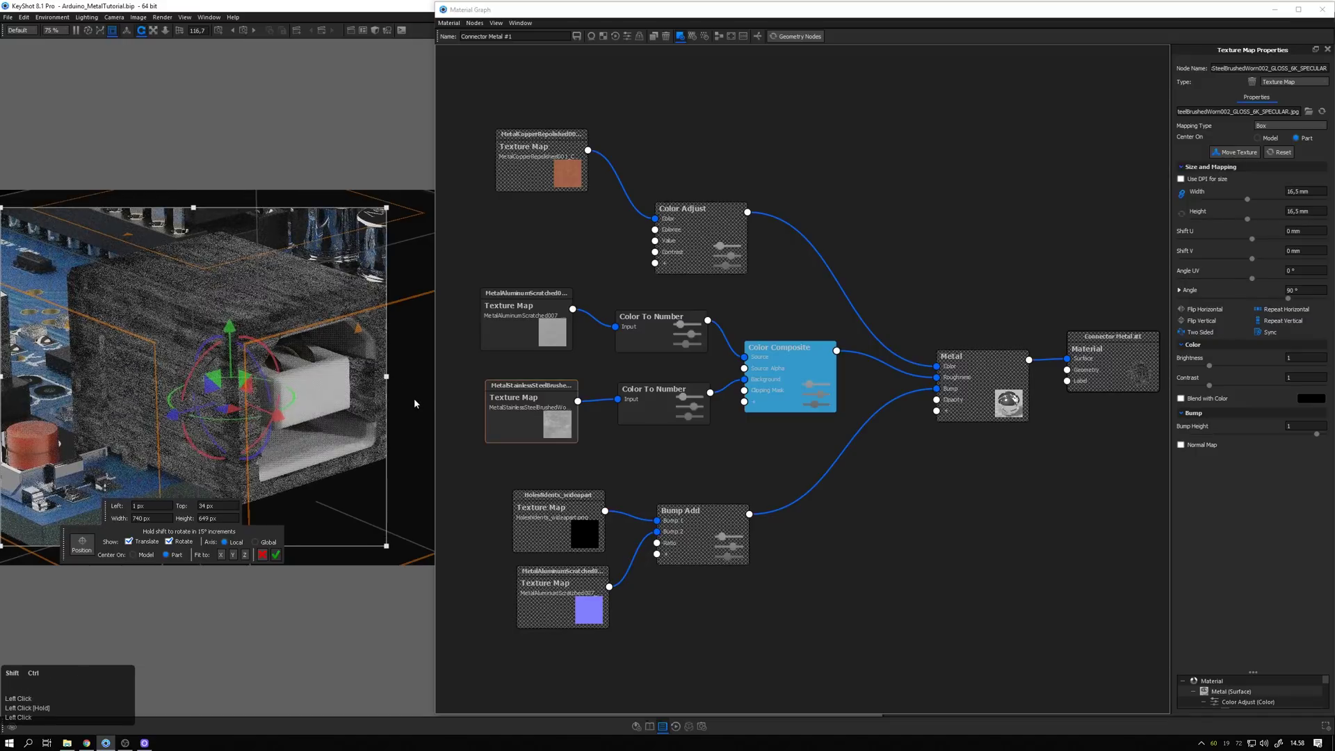
- Finish placing the brushed steel map and set its Color To Number input range to 0.131
{"action": "key", "text": "ctrl+shift+r"}
{"action": "left_click", "coordinate": [174, 390]}
{"action": "left_click", "coordinate": [229, 325]}
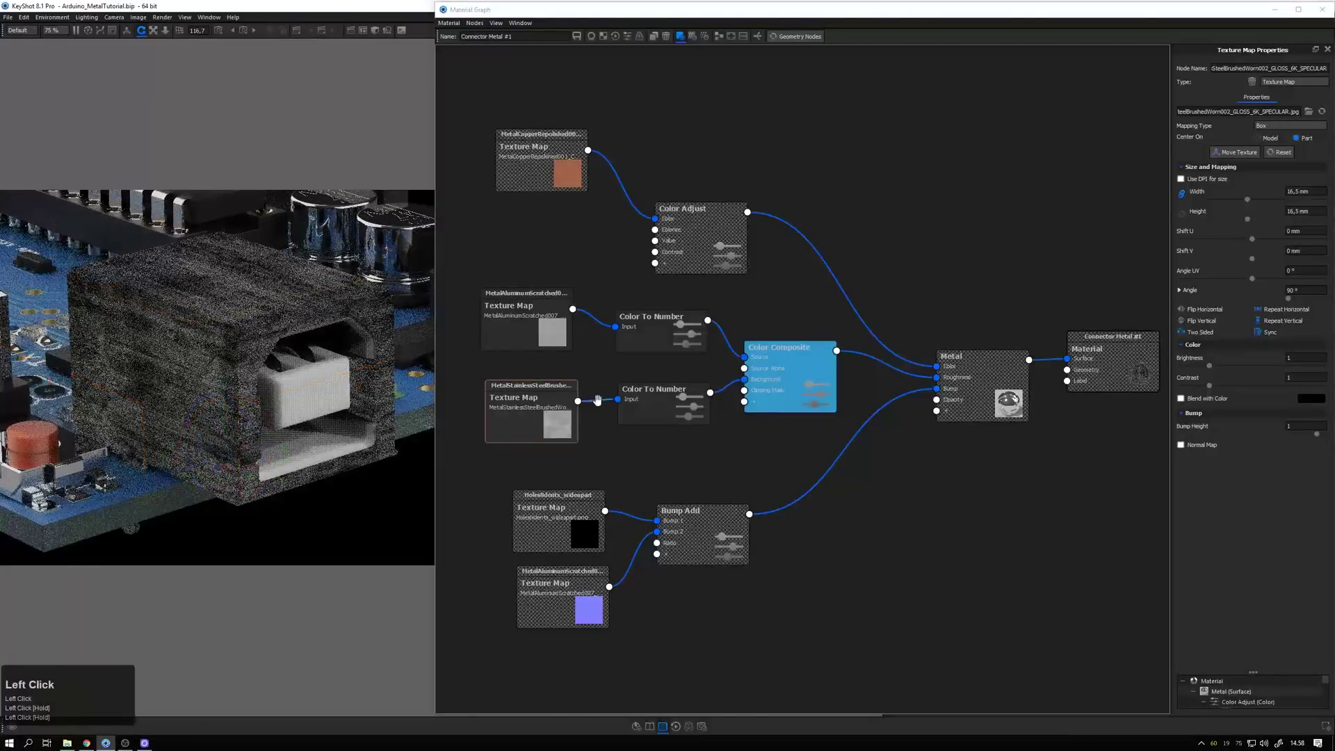
{"action": "key", "text": "c"}
{"action": "left_click", "coordinate": [660, 403]}
{"action": "key", "text": "c"}
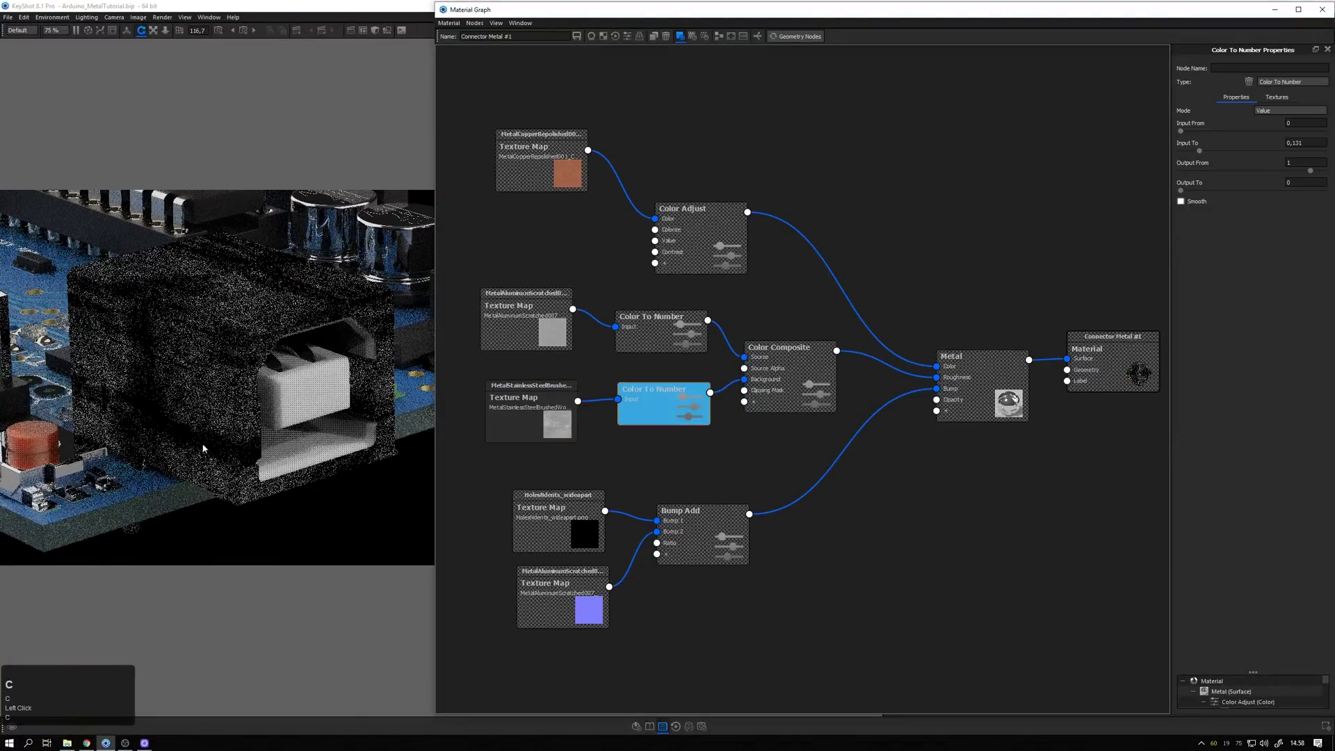
{"action": "key", "text": "c"}
{"action": "left_click", "coordinate": [801, 375]}
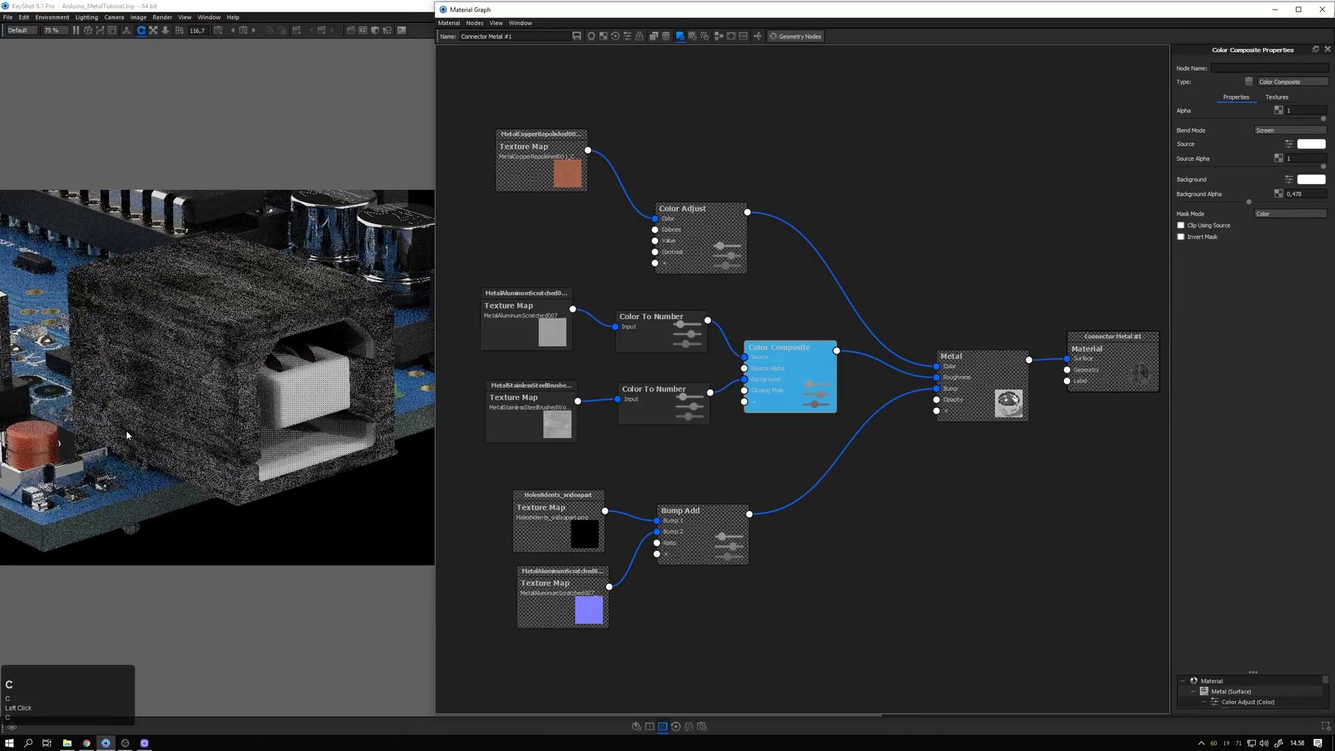
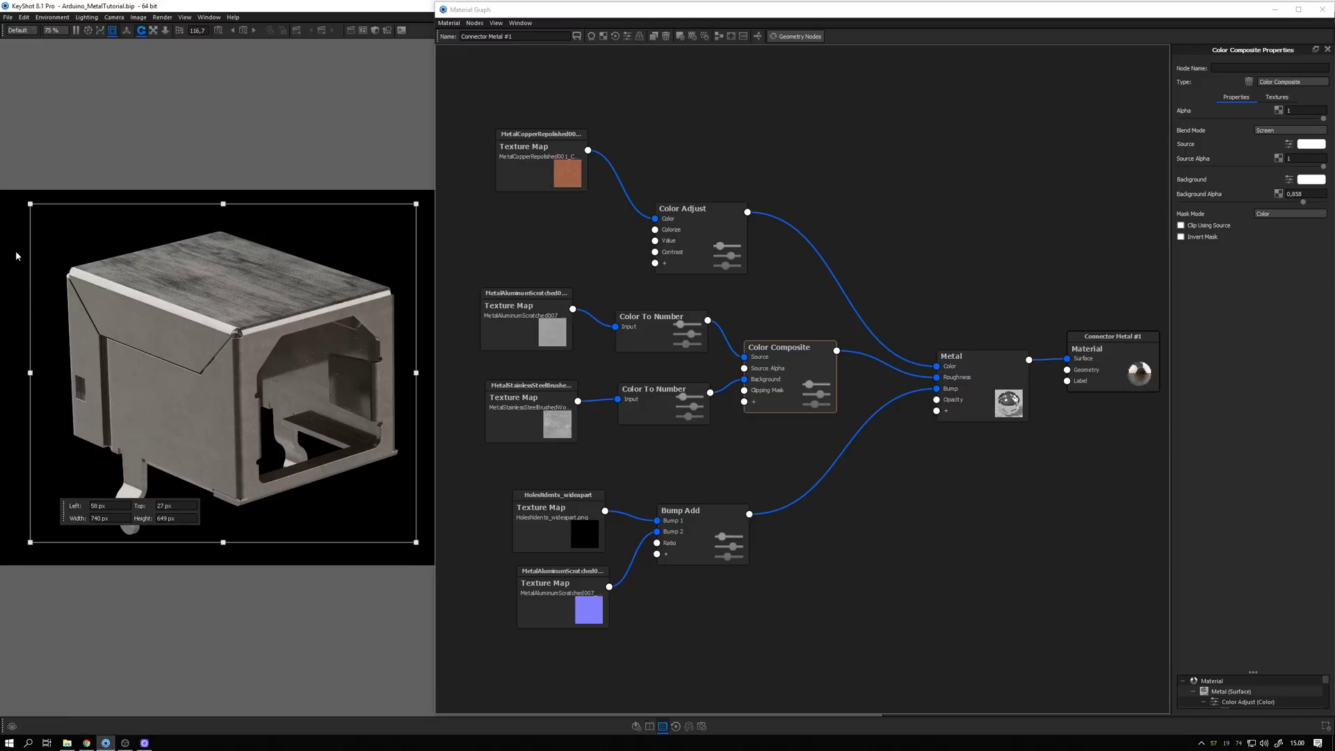
- Show All scene parts so the connector's Connector Metal renders within the full circuit board
{"action": "right_click", "coordinate": [23, 256]}
{"action": "left_click", "coordinate": [23, 256]}
{"action": "left_click", "coordinate": [31, 273]}
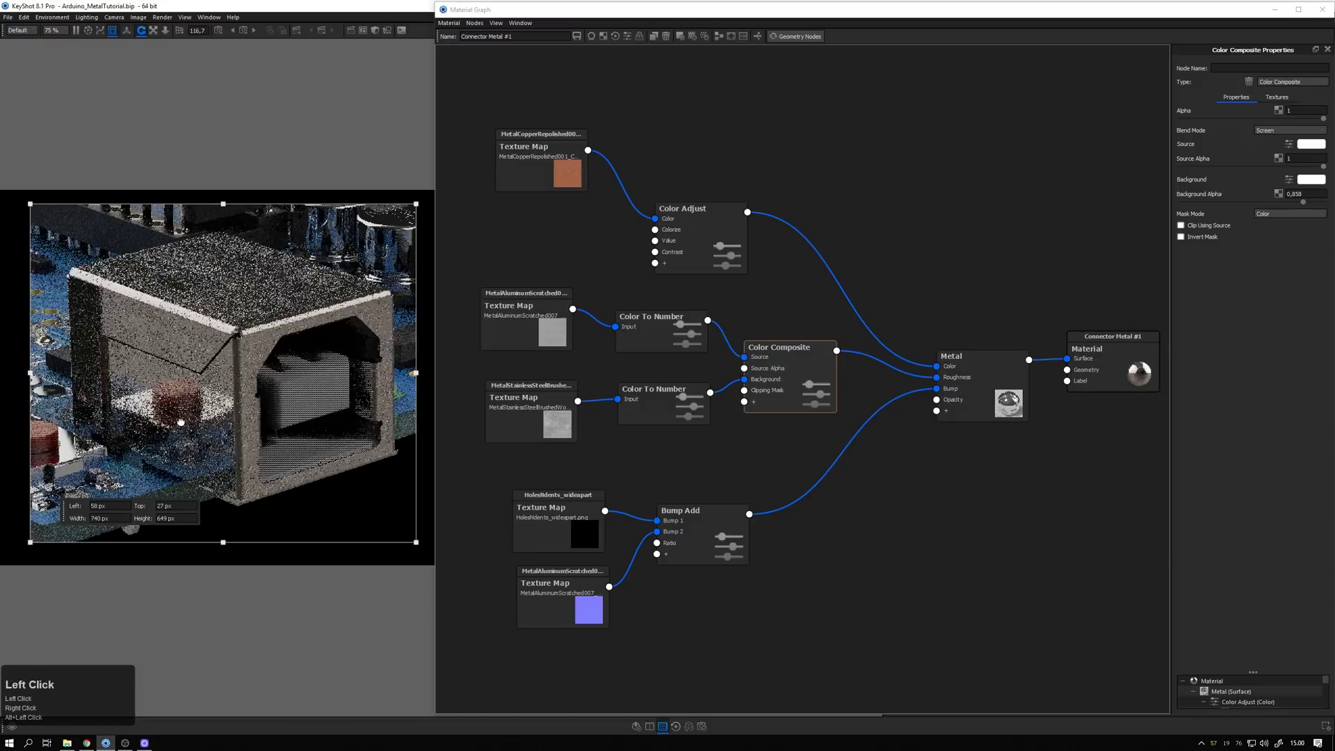